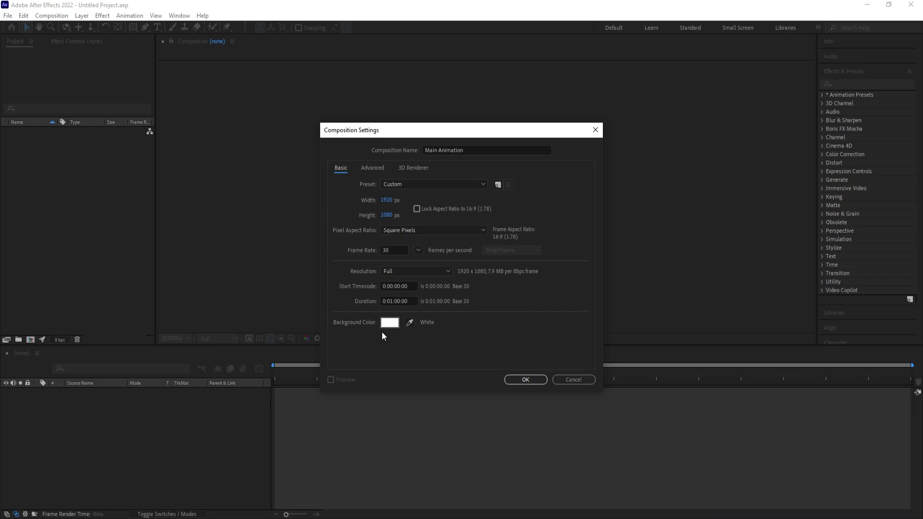
Step: Confirm the Main Animation composition: 1920×1080, 30 fps, 0:01:00:00, white background
{"action": "left_click", "coordinate": [525, 386]}
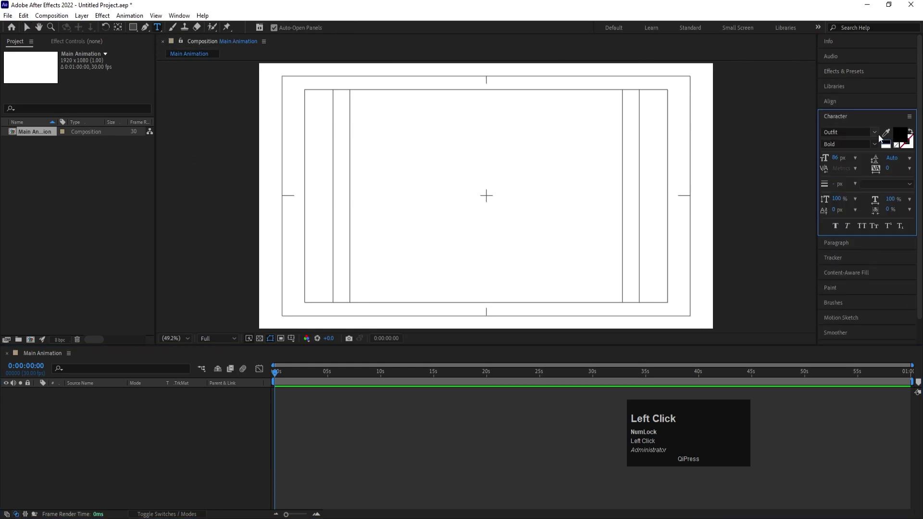
Step: Create a text layer reading 'Motion' in the Outfit font
{"action": "scroll", "scroll_direction": "up", "scroll_amount": 3}
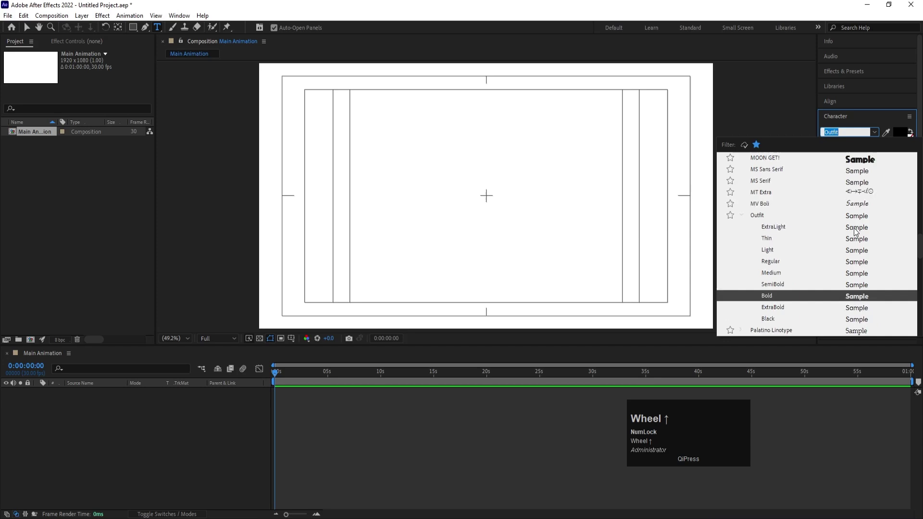
{"action": "left_click", "coordinate": [855, 253]}
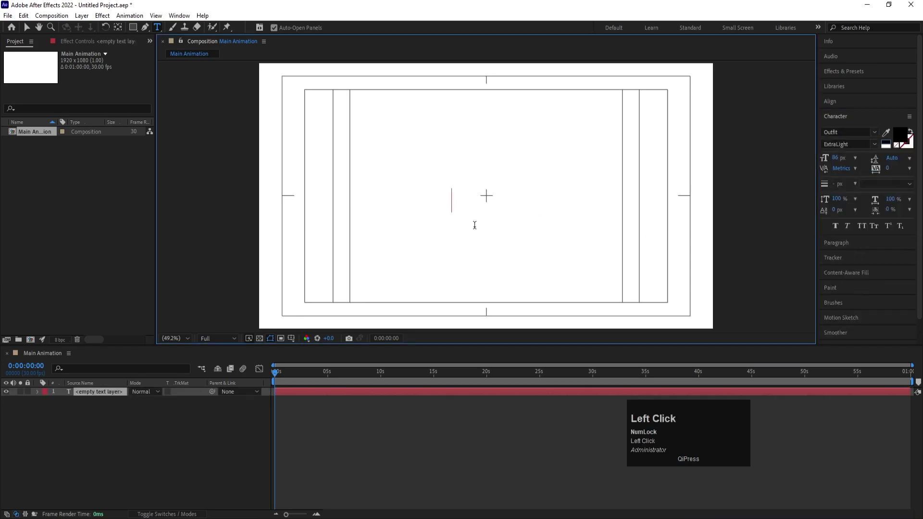
{"action": "type", "text": "otio"}
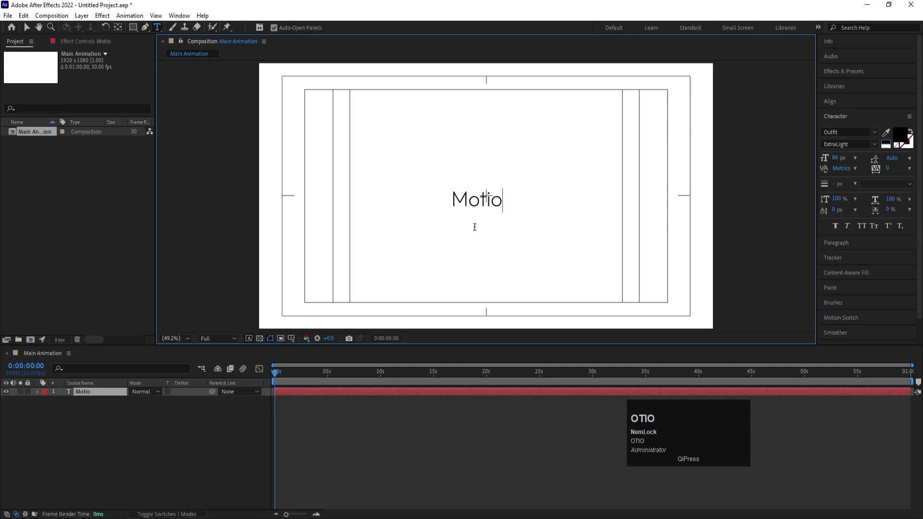
{"action": "type", "text": "n"}
Step: Set the Motion text to Bold style at 210 px
{"action": "left_click", "coordinate": [123, 434]}
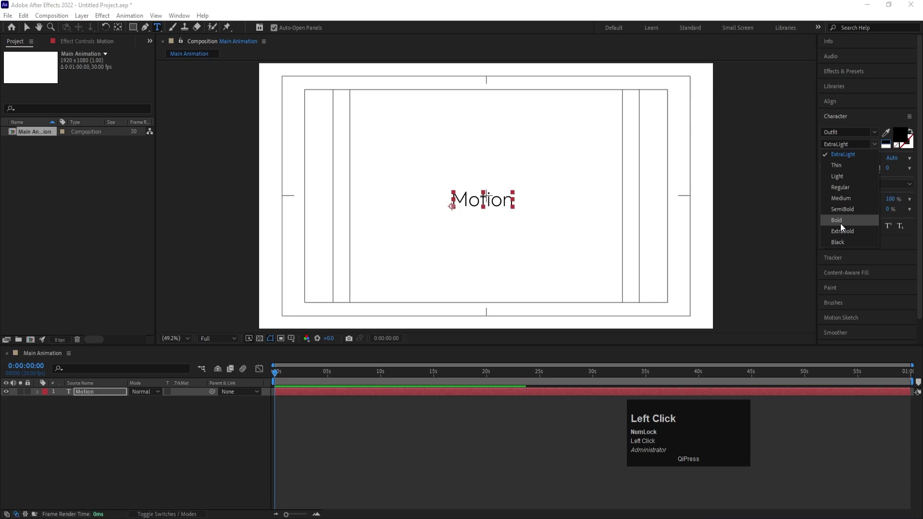
{"action": "key", "text": "ctrl+a"}
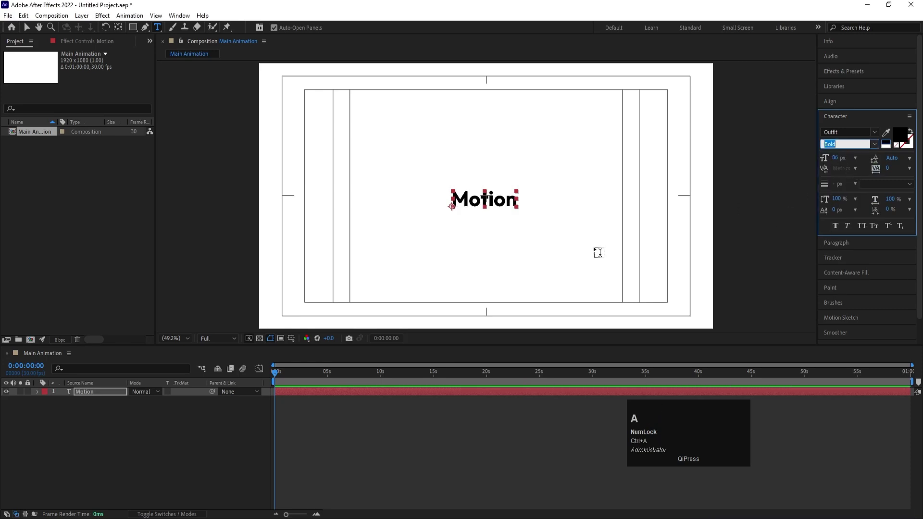
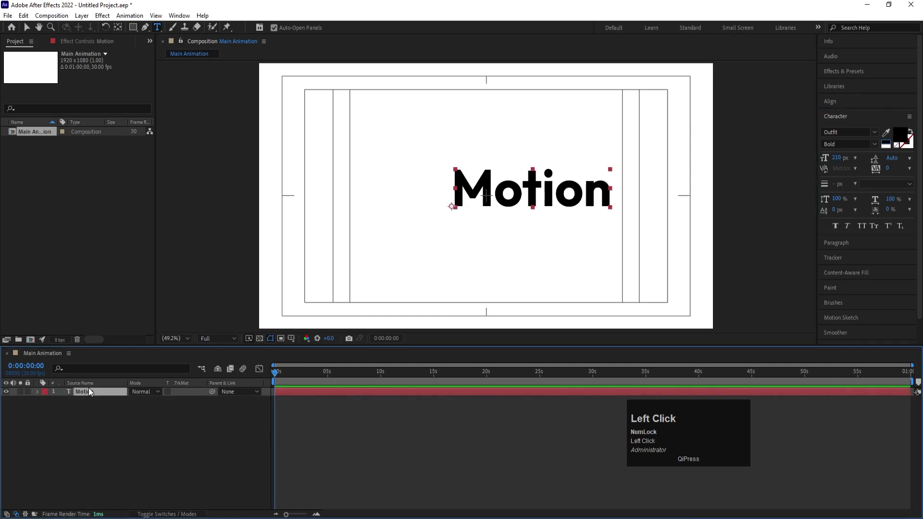
{"action": "key", "text": "ctrl+alt+Home"}
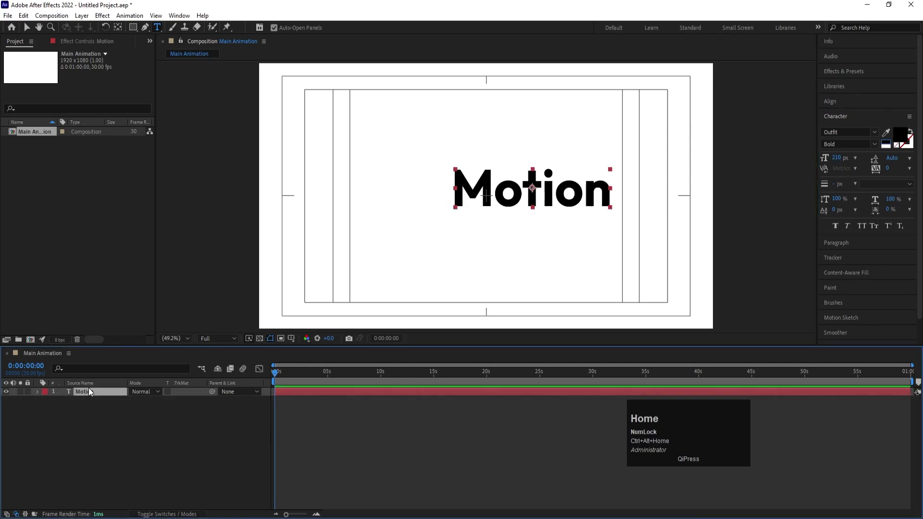
Step: Centre the Motion text layer horizontally via the Align panel
{"action": "left_click", "coordinate": [838, 104]}
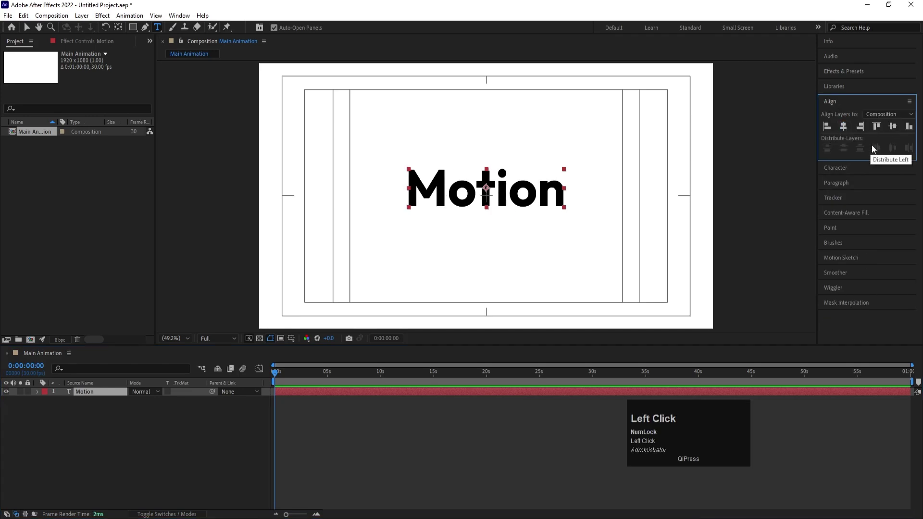
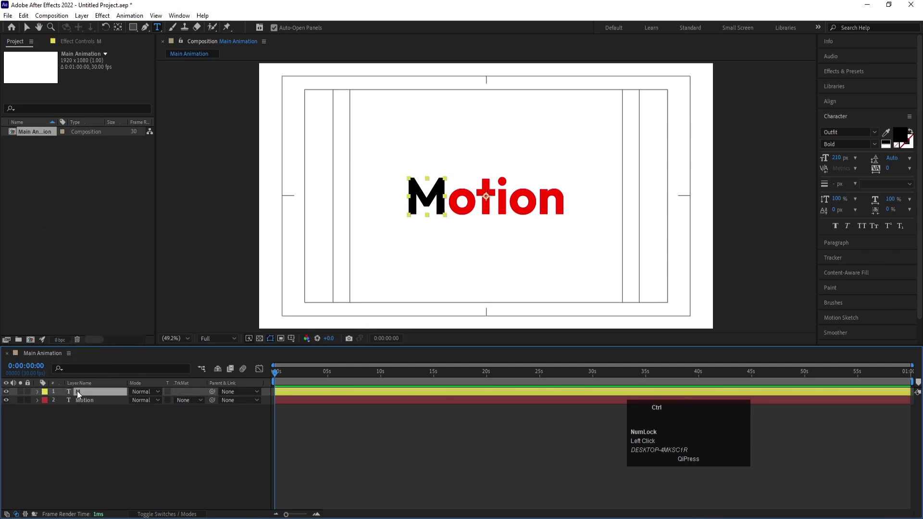
Step: Duplicate the M layer into an o letter and position it over the word's o
{"action": "key", "text": "ctrl+alt+Home"}
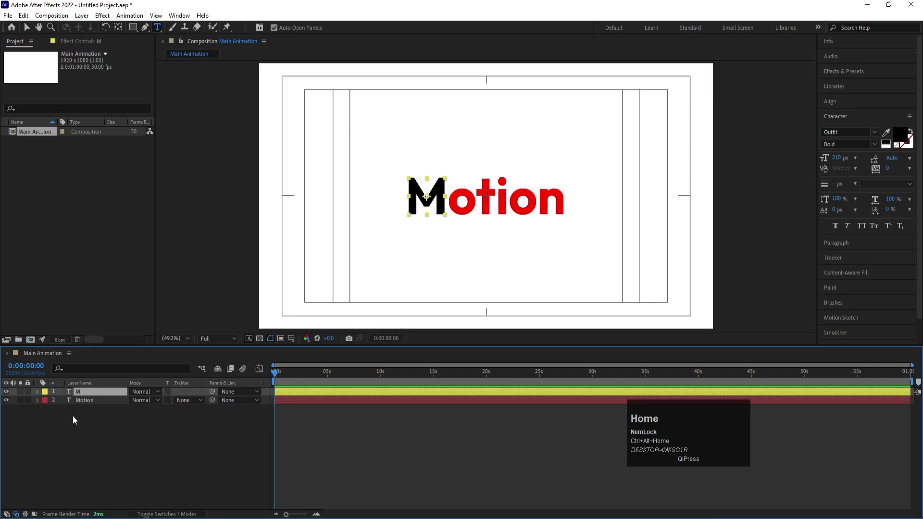
{"action": "left_click", "coordinate": [79, 449]}
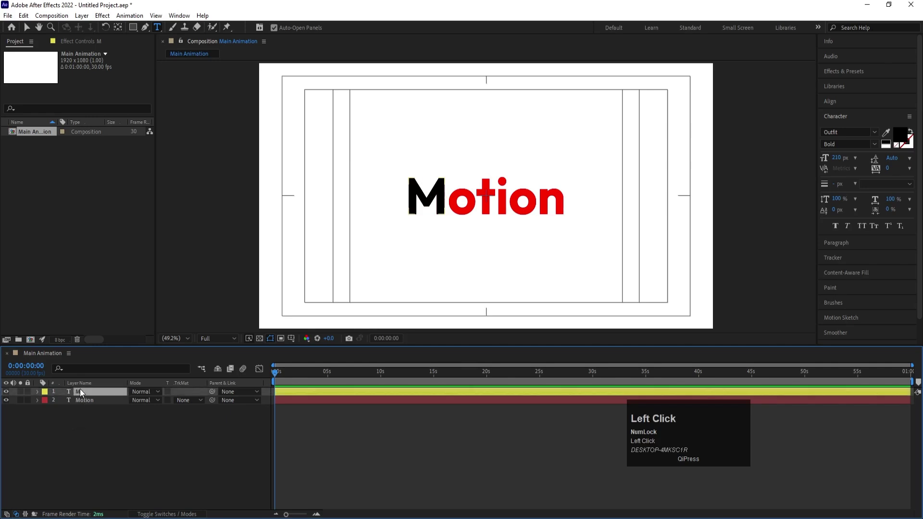
{"action": "key", "text": "ctrl+d"}
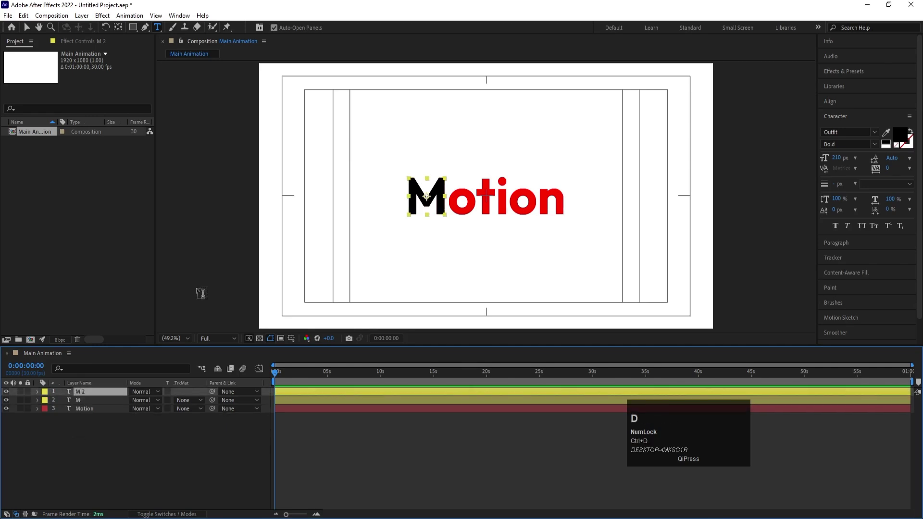
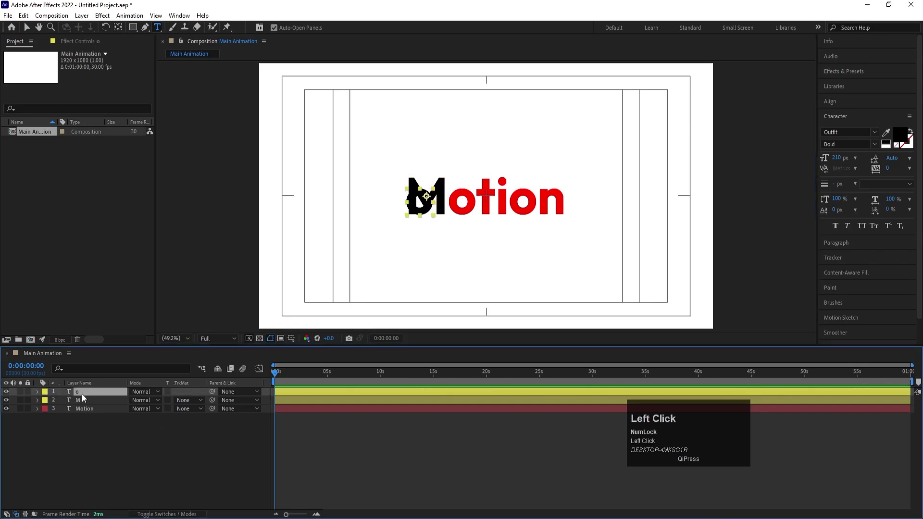
{"action": "left_click_drag", "start_coordinate": [135, 403], "coordinate": [215, 395]}
{"action": "key", "text": "Right"}
{"action": "left_click", "coordinate": [102, 474]}
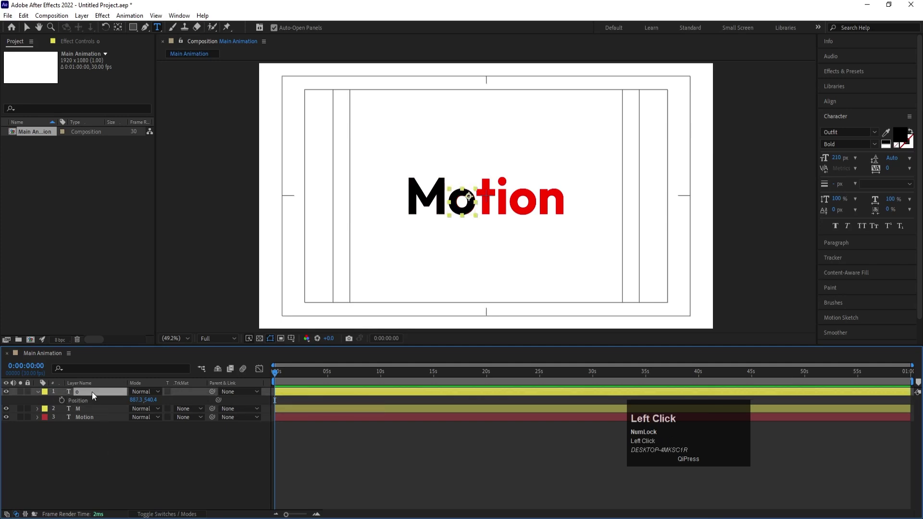
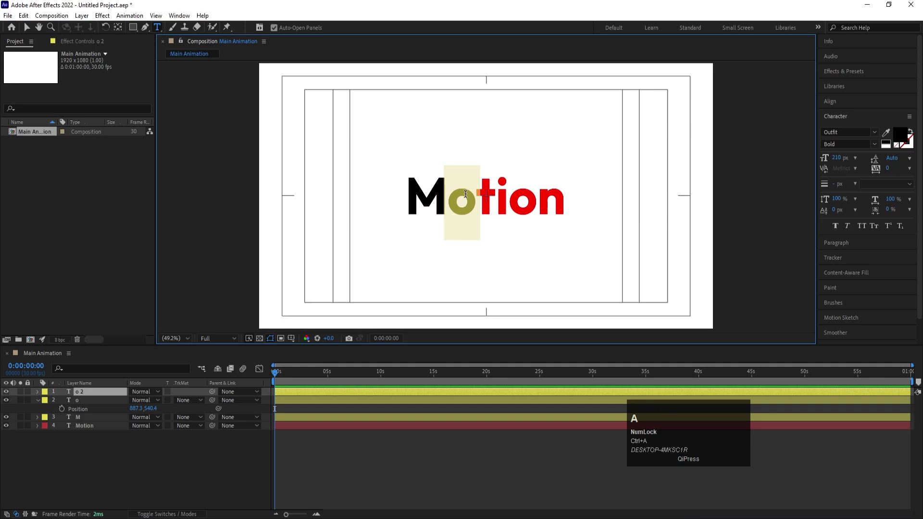
Step: Create the t and i letter layers by duplicating and align them over the word
{"action": "key", "text": "t"}
{"action": "left_click", "coordinate": [165, 469]}
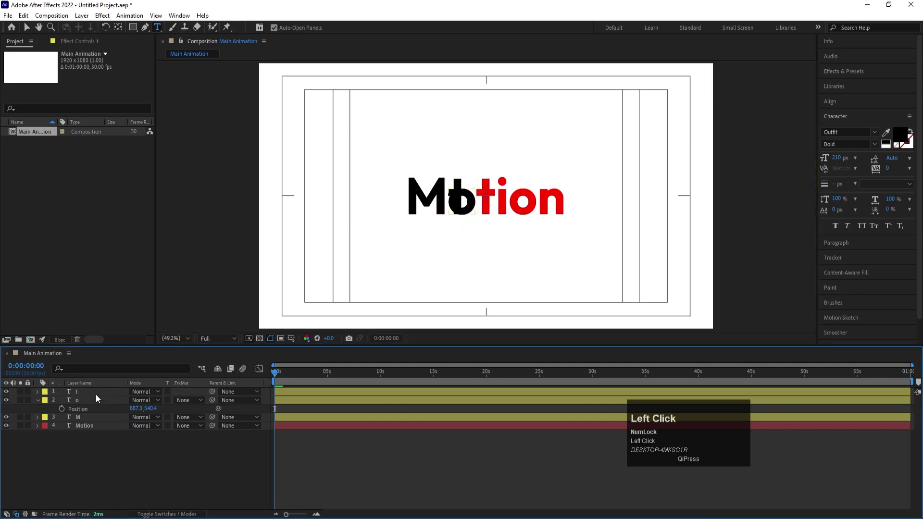
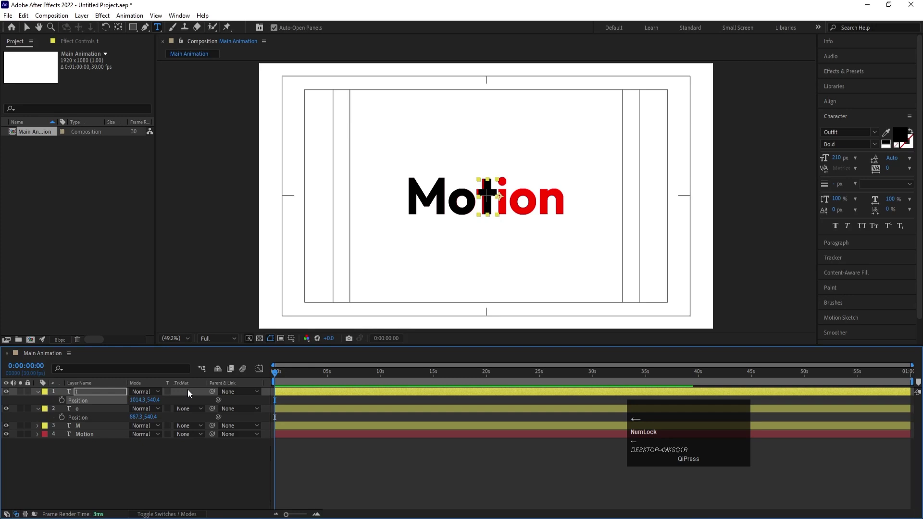
{"action": "left_click", "coordinate": [88, 458]}
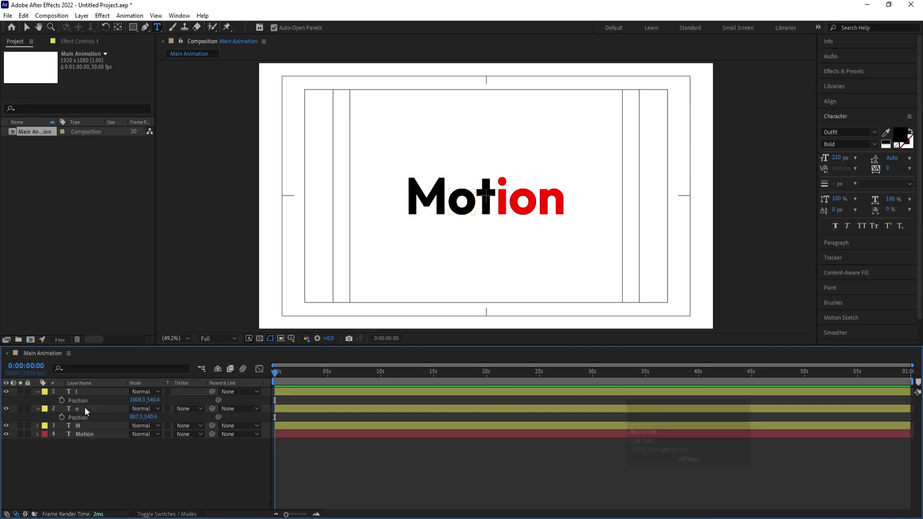
{"action": "left_click", "coordinate": [88, 411]}
{"action": "key", "text": "ctrl+d"}
{"action": "left_click_drag", "start_coordinate": [88, 413], "coordinate": [86, 394]}
{"action": "key", "text": "p"}
{"action": "left_click_drag", "start_coordinate": [136, 403], "coordinate": [106, 393]}
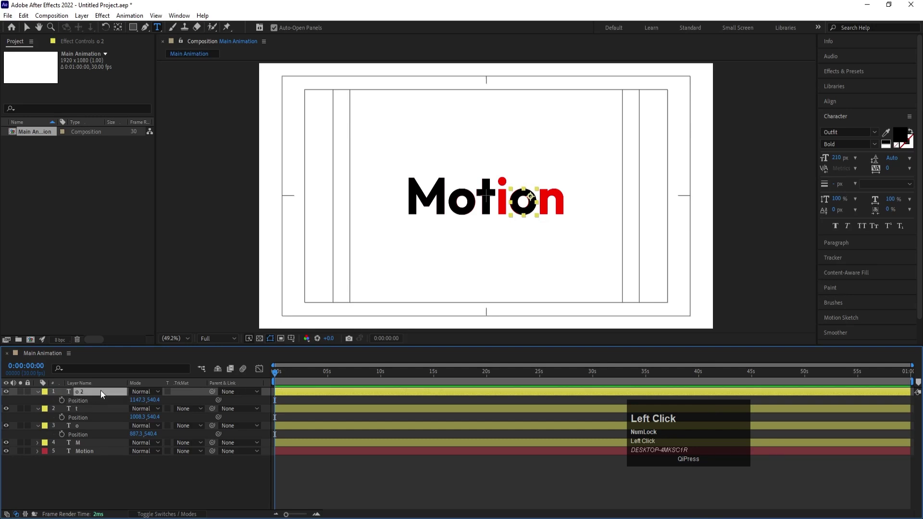
Step: Duplicate further layers for the second o and the n and reveal the n's Position
{"action": "key", "text": "ctrl+d"}
{"action": "left_click", "coordinate": [80, 404]}
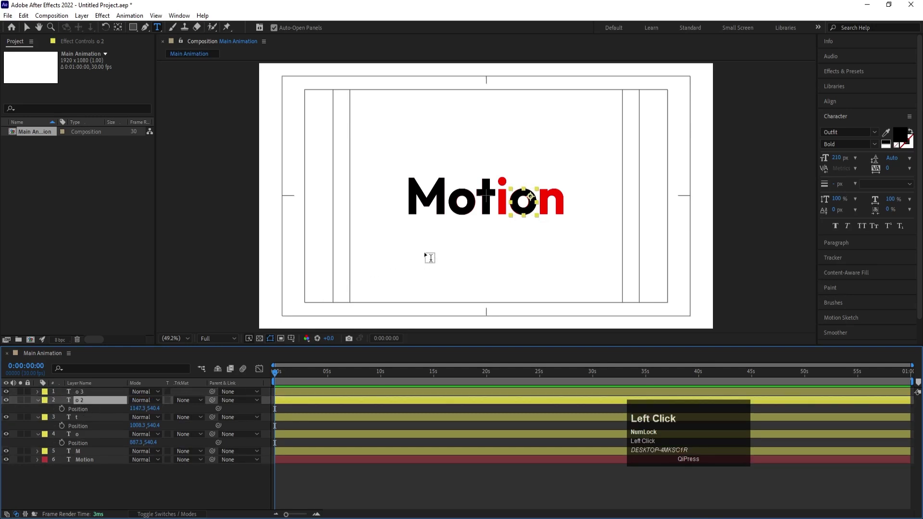
{"action": "key", "text": "ctrl+a"}
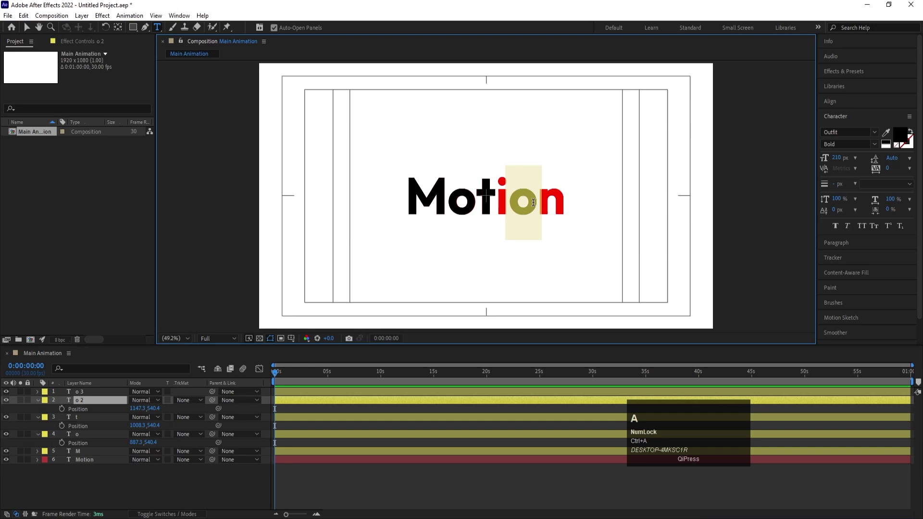
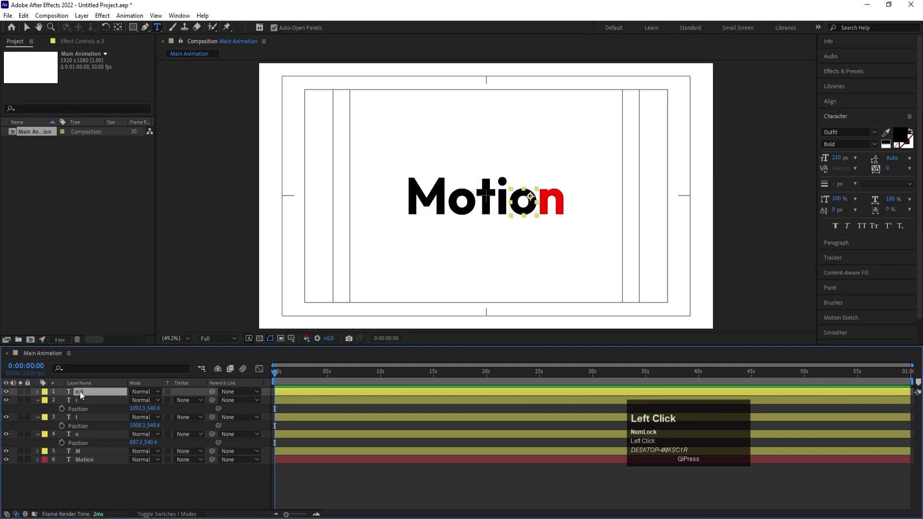
{"action": "key", "text": "ctrl+d"}
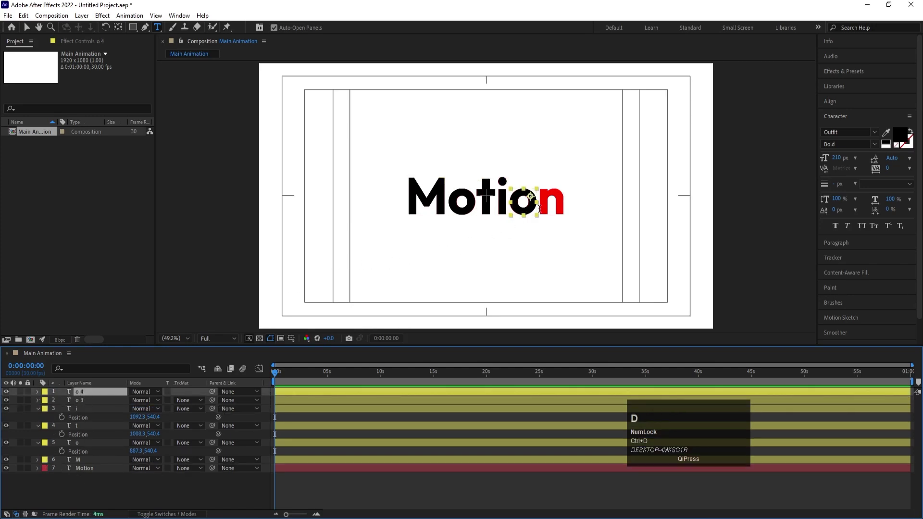
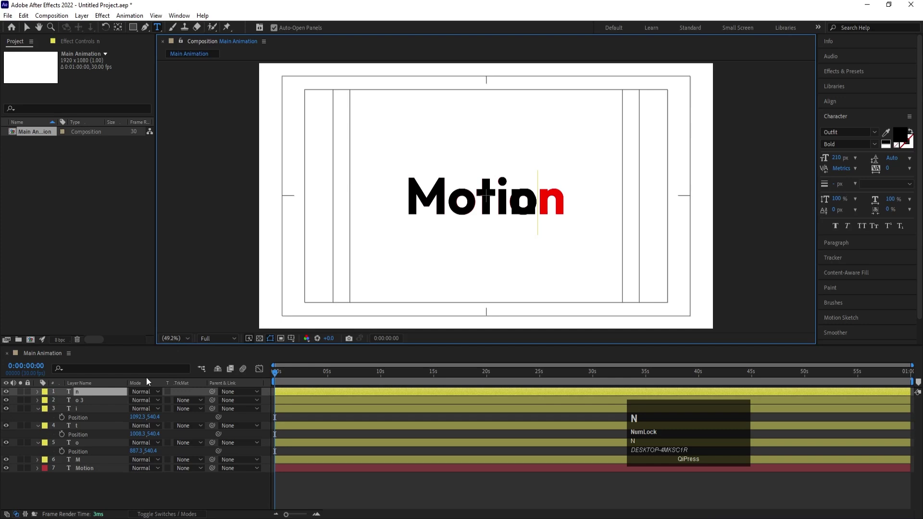
{"action": "left_click", "coordinate": [108, 395]}
{"action": "key", "text": "p"}
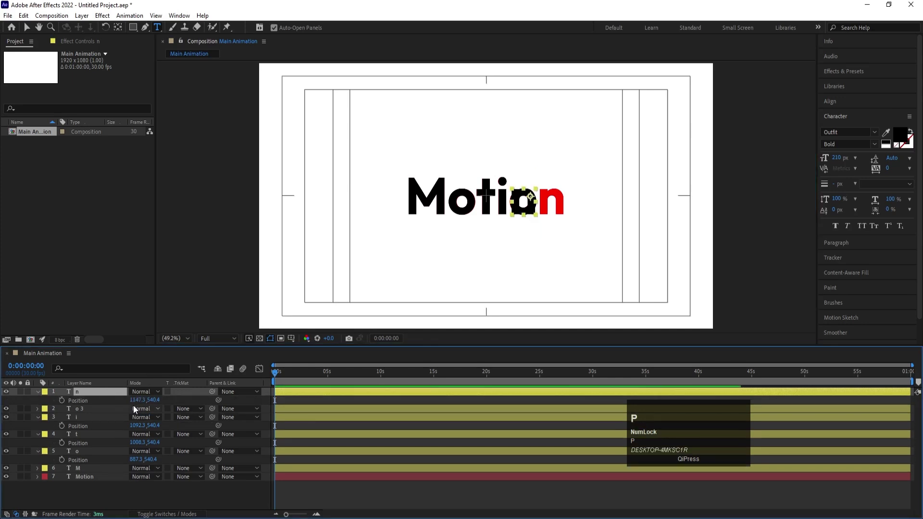
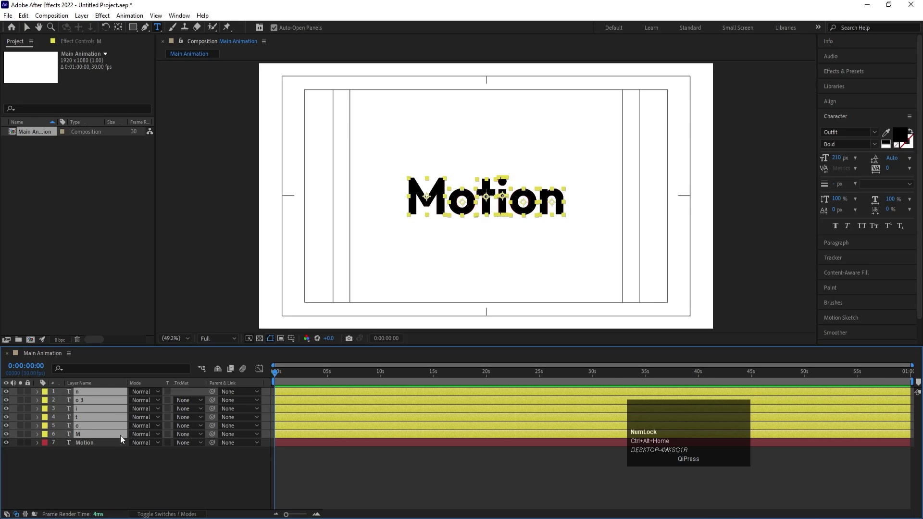
Step: Add a Position keyframe on the t letter layer at 0:00
{"action": "left_click", "coordinate": [110, 476]}
{"action": "key", "text": "v"}
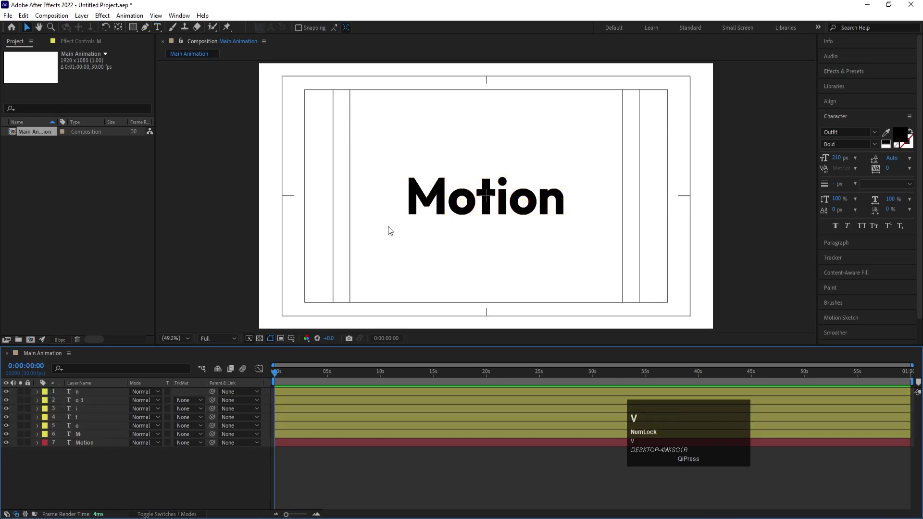
{"action": "left_click", "coordinate": [493, 201]}
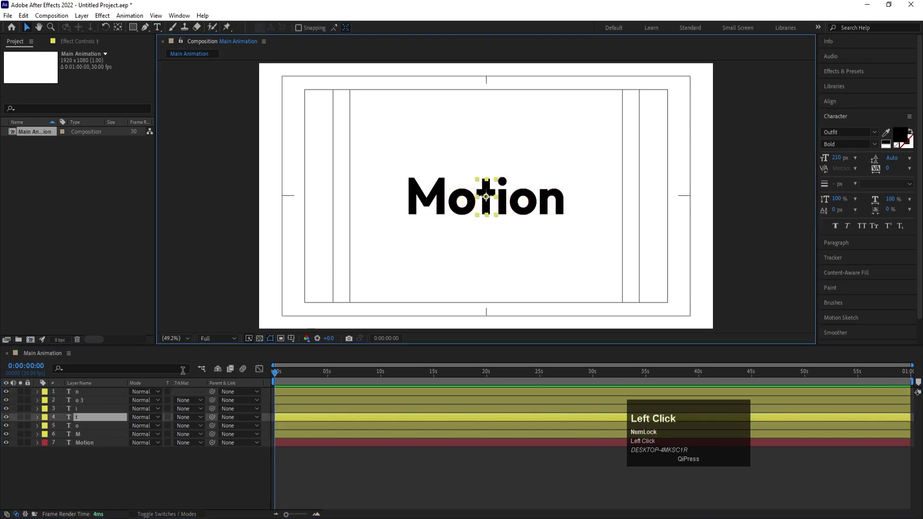
{"action": "key", "text": "p"}
{"action": "left_click", "coordinate": [97, 428]}
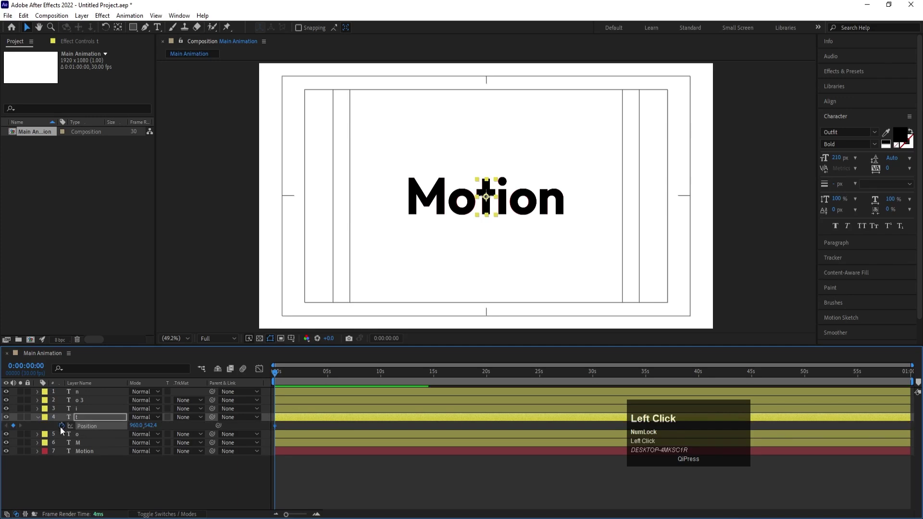
Step: Zoom the timeline in and move the t letter vertically to build three Position keyframes
{"action": "key", "text": "="}
{"action": "key", "text": "="}
{"action": "key", "text": "="}
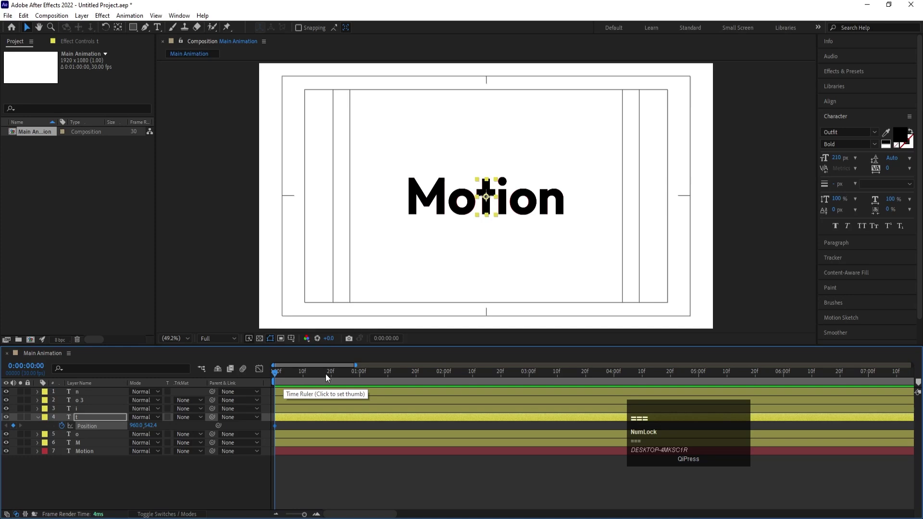
{"action": "left_click_drag", "start_coordinate": [332, 378], "coordinate": [502, 206]}
{"action": "key", "text": "Up"}
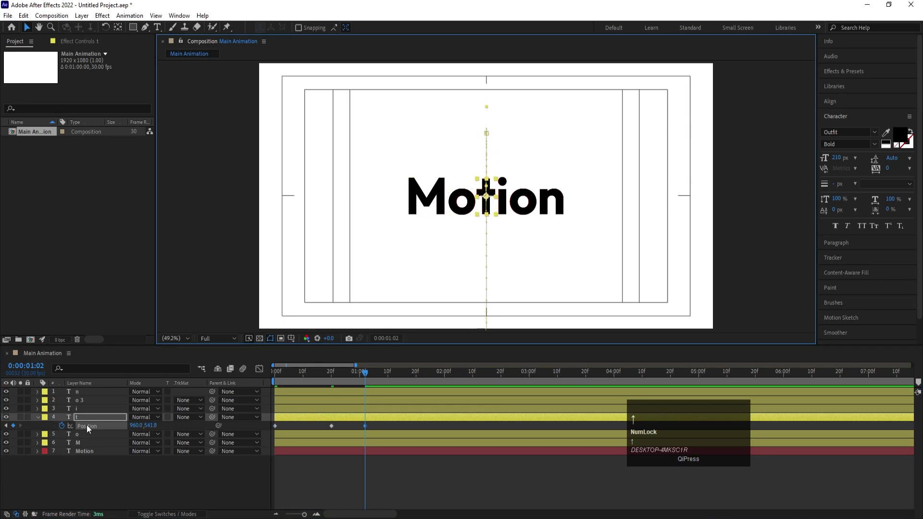
Step: Apply Easy Ease (F9) to all of t's Position keyframes and show the Graph Editor
{"action": "left_click", "coordinate": [91, 429]}
{"action": "key", "text": "F9"}
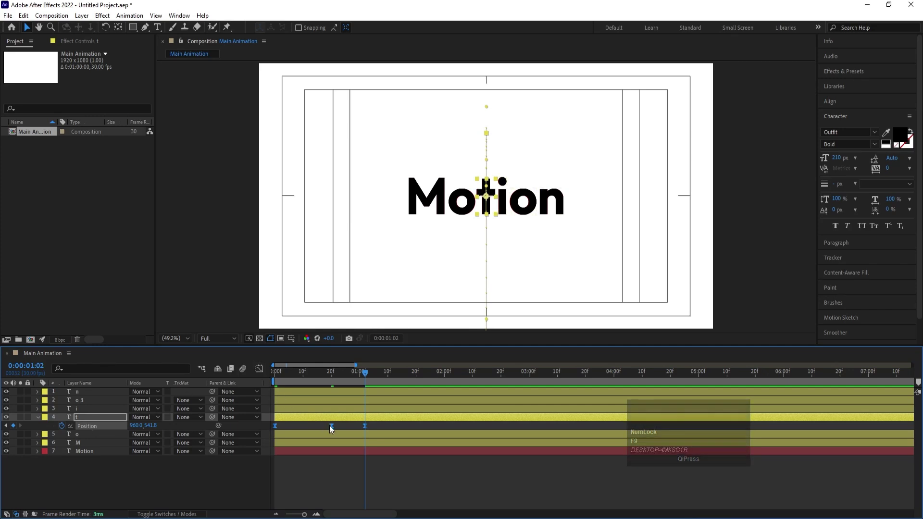
{"action": "left_click", "coordinate": [263, 371]}
Step: Switch to the speed graph and widen the keyframe influence handles for a snappier t move
{"action": "right_click", "coordinate": [316, 454]}
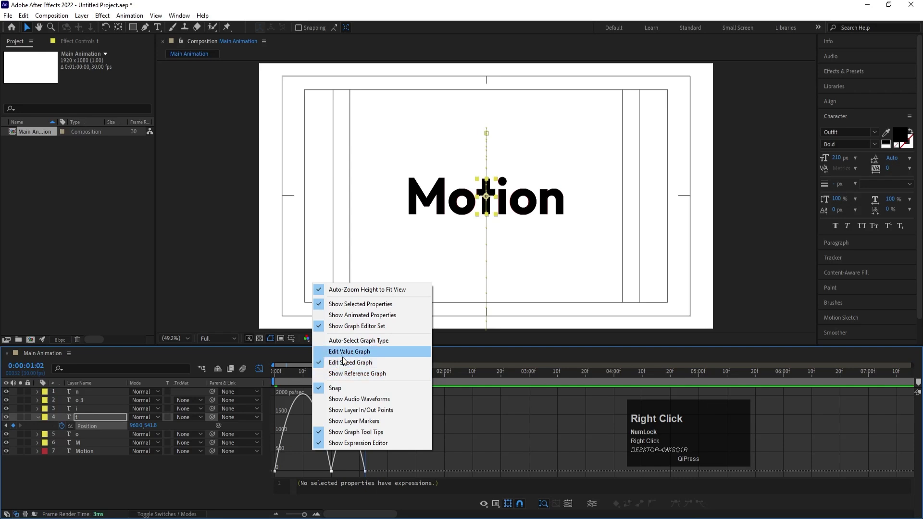
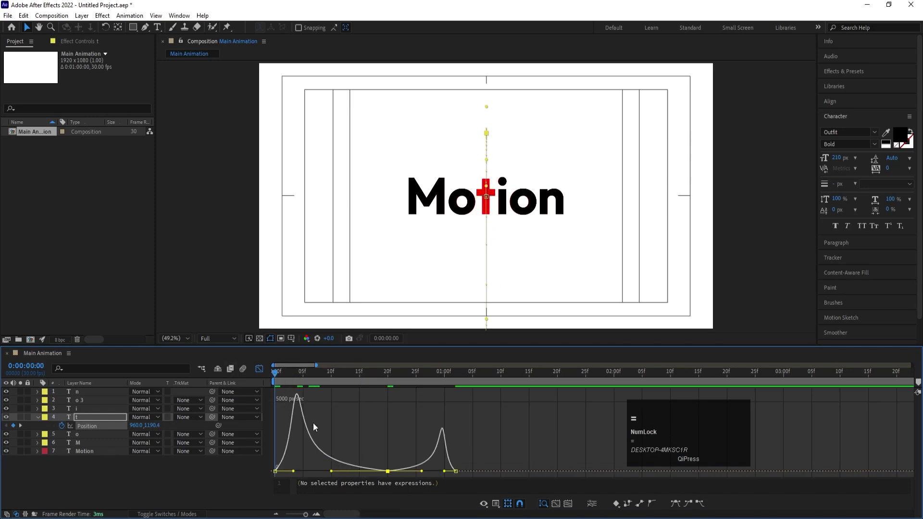
{"action": "left_click", "coordinate": [295, 472]}
{"action": "key", "text": "shift+Caps_Lock"}
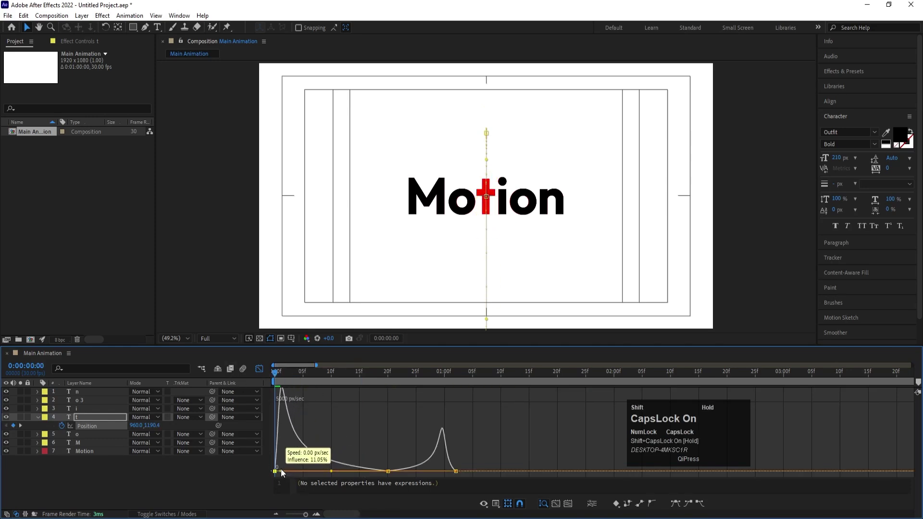
{"action": "left_click_drag", "start_coordinate": [488, 457], "coordinate": [259, 369]}
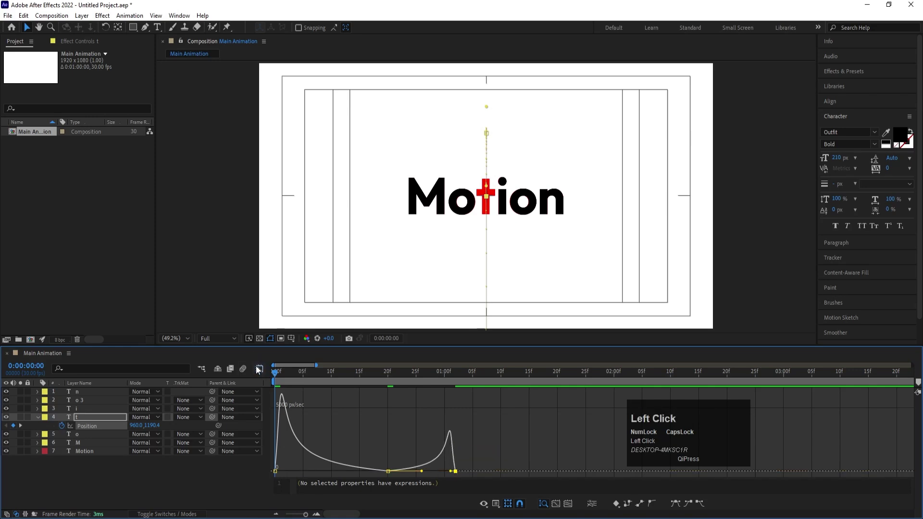
Step: Close the Graph Editor and preview the t letter's rise-and-drop animation
{"action": "key", "text": "space"}
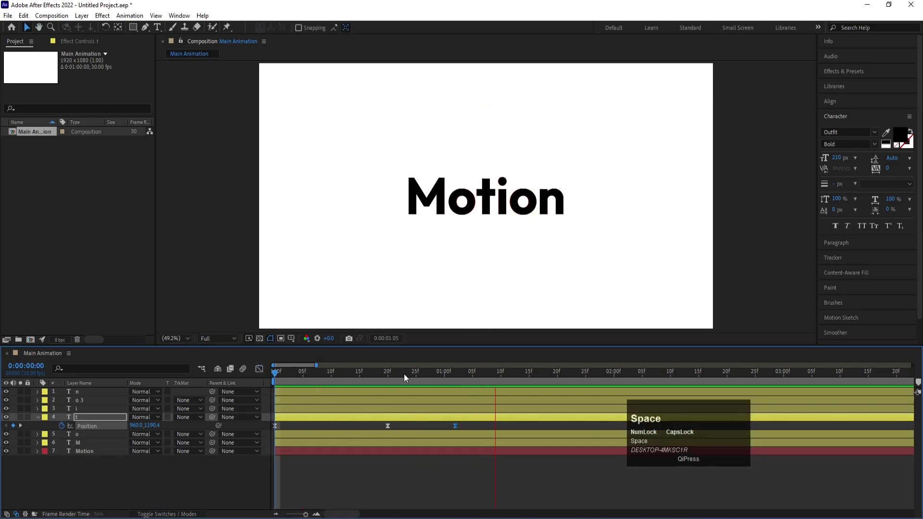
{"action": "left_click_drag", "start_coordinate": [384, 374], "coordinate": [471, 197]}
{"action": "key", "text": "Caps_Lock"}
{"action": "left_click_drag", "start_coordinate": [475, 429], "coordinate": [280, 426]}
{"action": "right_click", "coordinate": [280, 425]}
{"action": "left_click", "coordinate": [319, 389]}
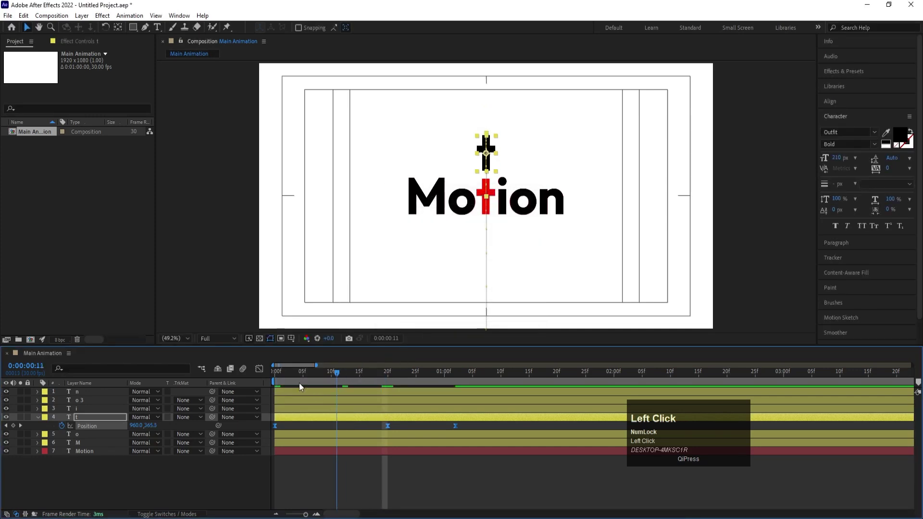
{"action": "key", "text": "space"}
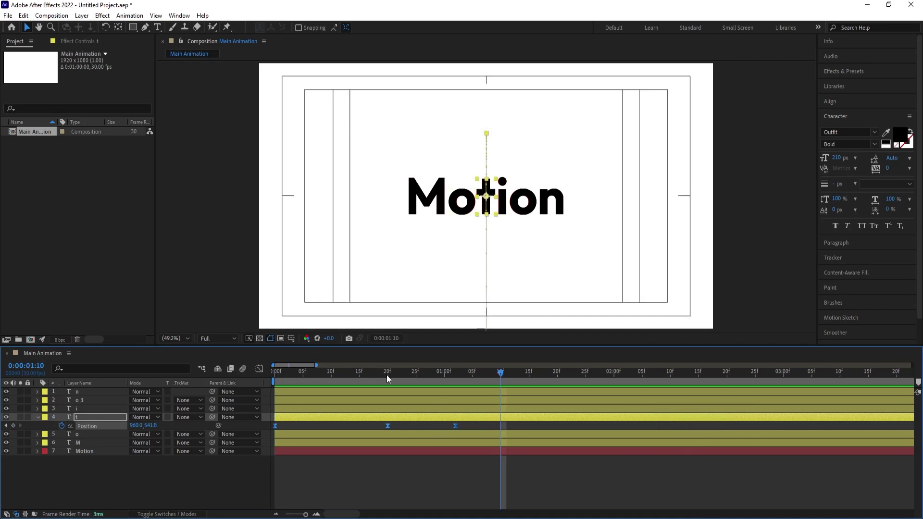
Step: Drag t's middle and last Position keyframes earlier so the move ends at frame 20
{"action": "left_click_drag", "start_coordinate": [393, 378], "coordinate": [459, 429]}
{"action": "left_click_drag", "start_coordinate": [459, 430], "coordinate": [362, 375]}
{"action": "key", "text": "space"}
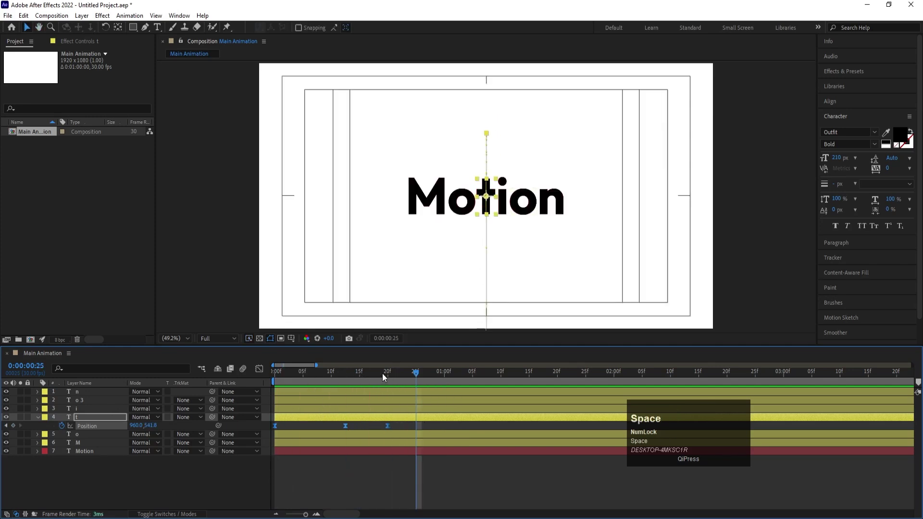
{"action": "left_click_drag", "start_coordinate": [396, 379], "coordinate": [405, 492]}
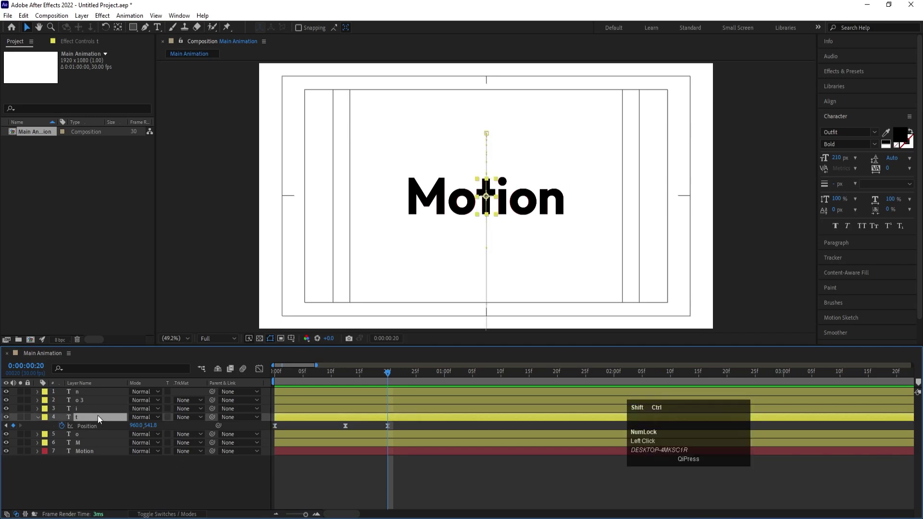
Step: Split the t layer at frame 20 with Ctrl+Shift+D
{"action": "key", "text": "ctrl+shift+d"}
{"action": "key", "text": "u"}
{"action": "left_click", "coordinate": [102, 427]}
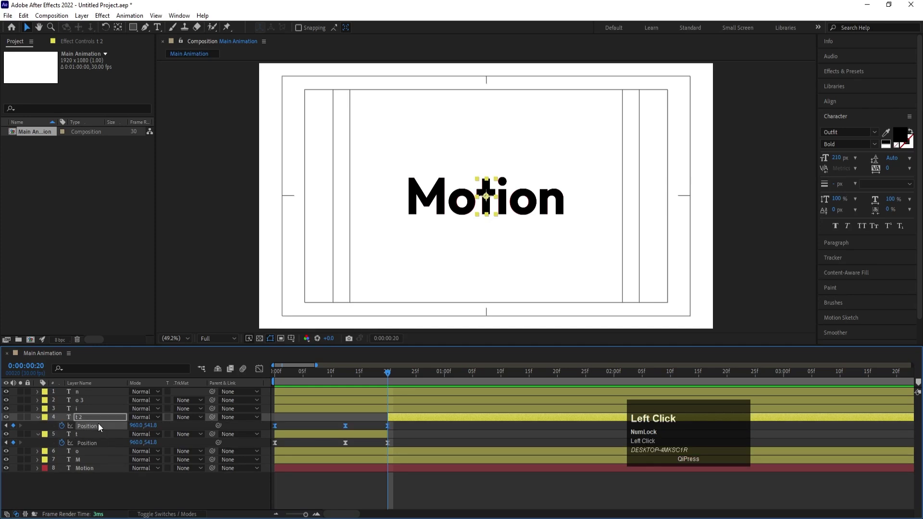
Step: Select the M layer and lift it above the word using the Pan Behind tool
{"action": "left_click", "coordinate": [322, 419]}
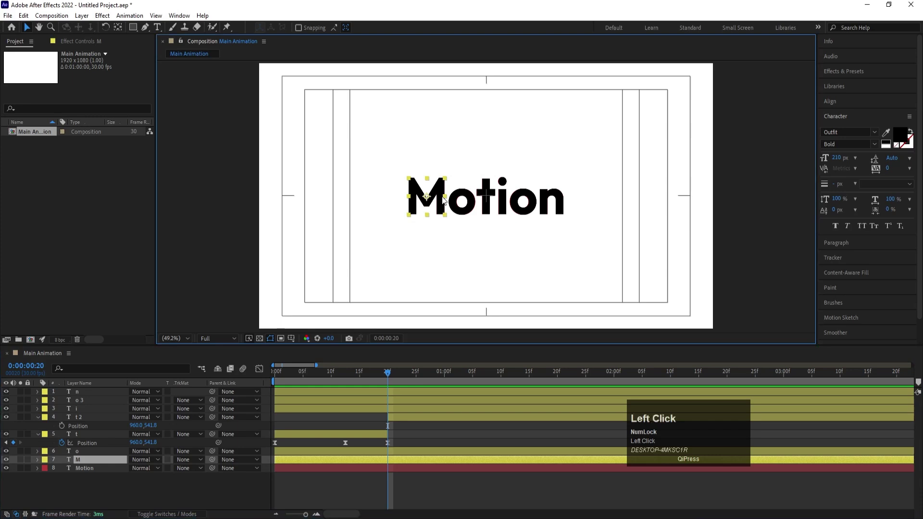
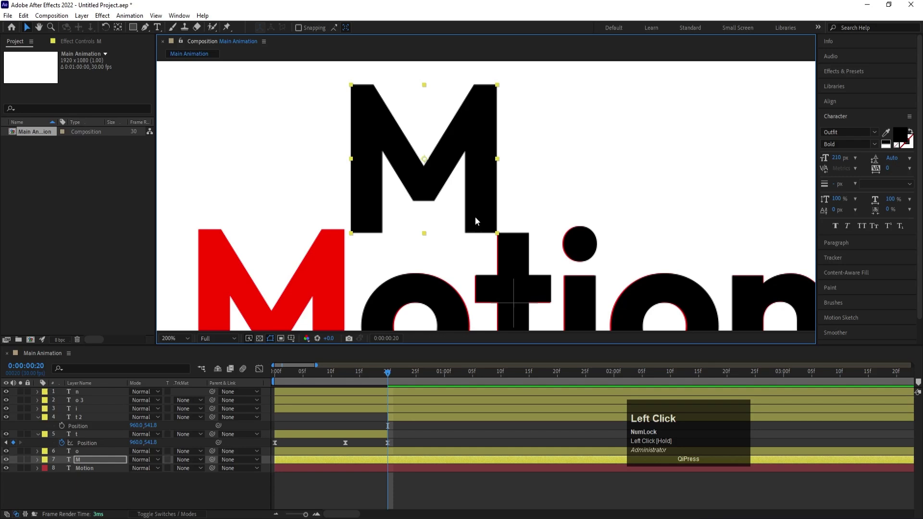
{"action": "key", "text": "y"}
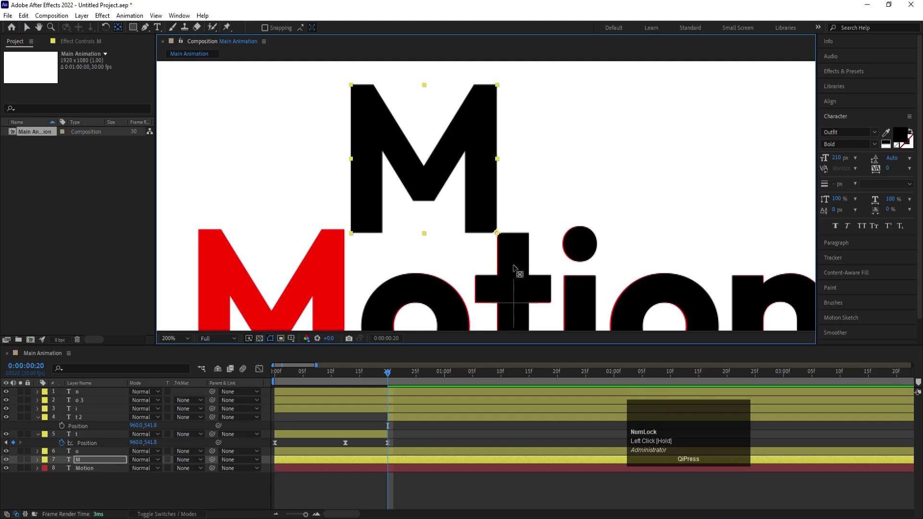
{"action": "scroll", "scroll_direction": "down", "scroll_amount": 3}
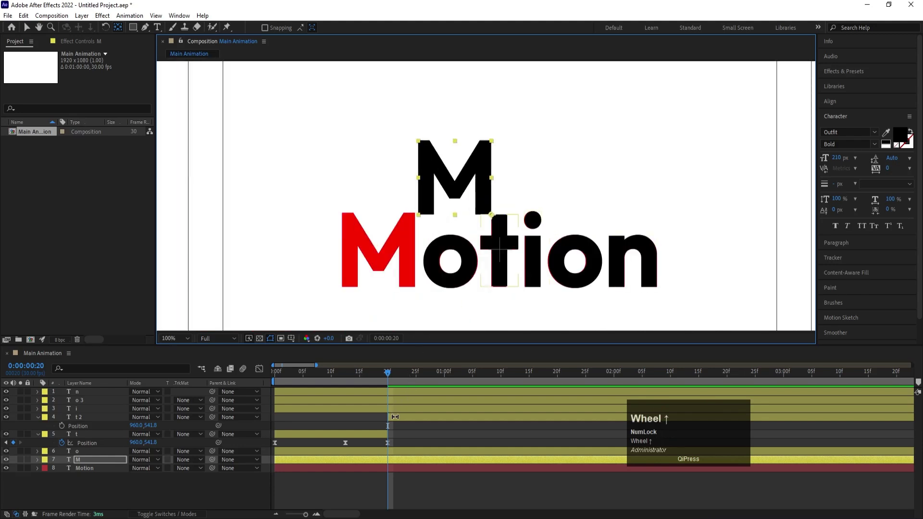
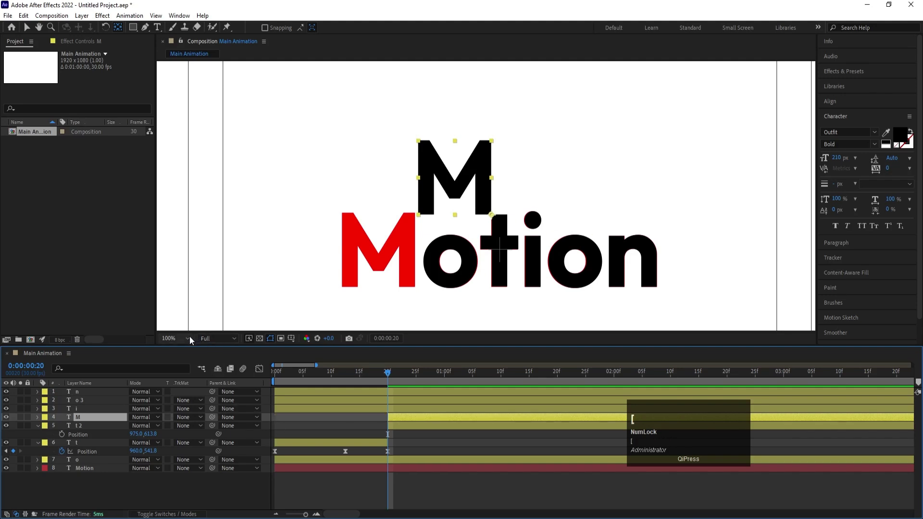
Step: Keyframe M's Position so it drops from above the frame by frame 20, with Easy Ease
{"action": "left_click", "coordinate": [195, 339]}
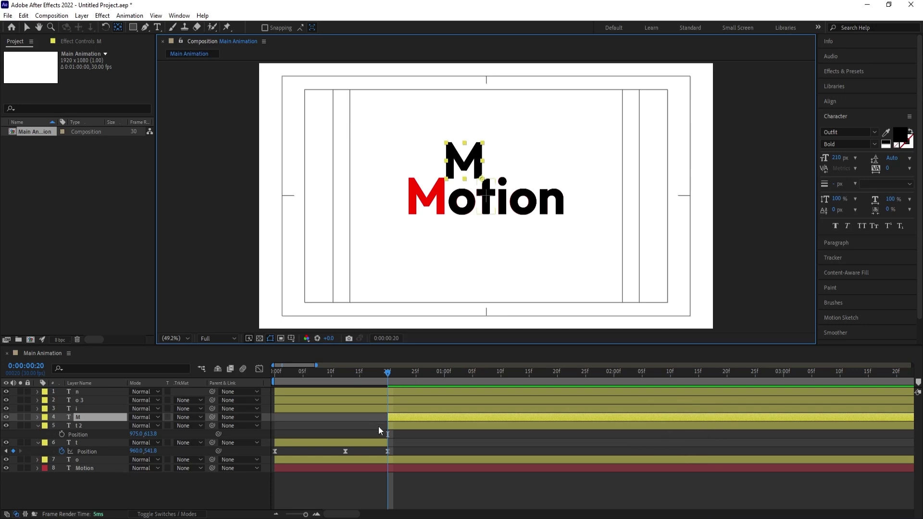
{"action": "key", "text": "p"}
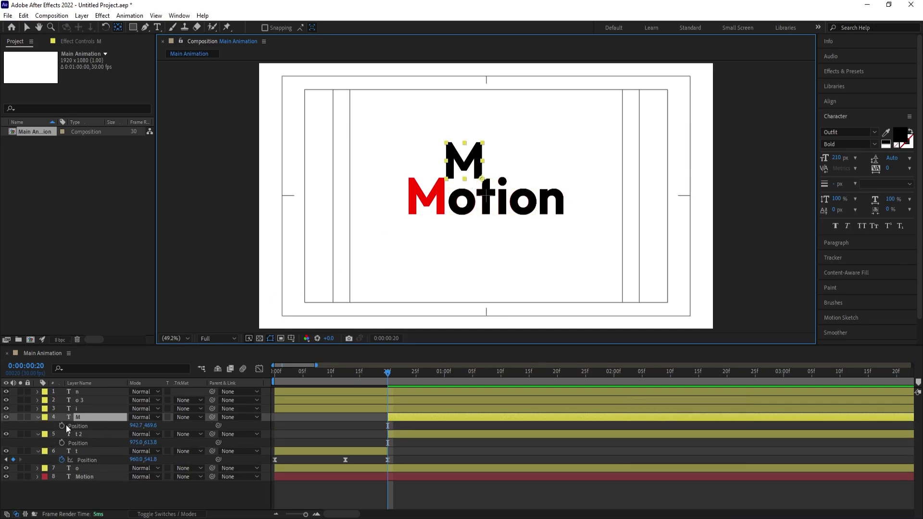
{"action": "left_click", "coordinate": [67, 429]}
{"action": "key", "text": "space"}
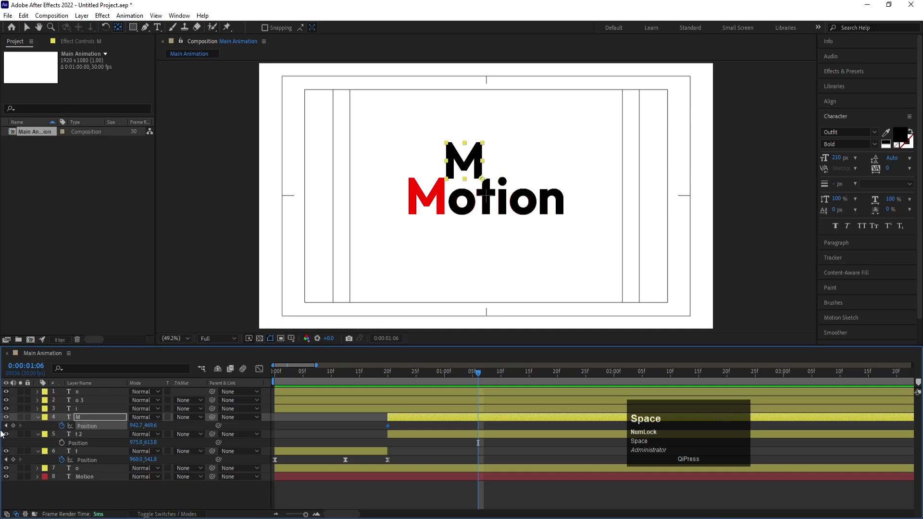
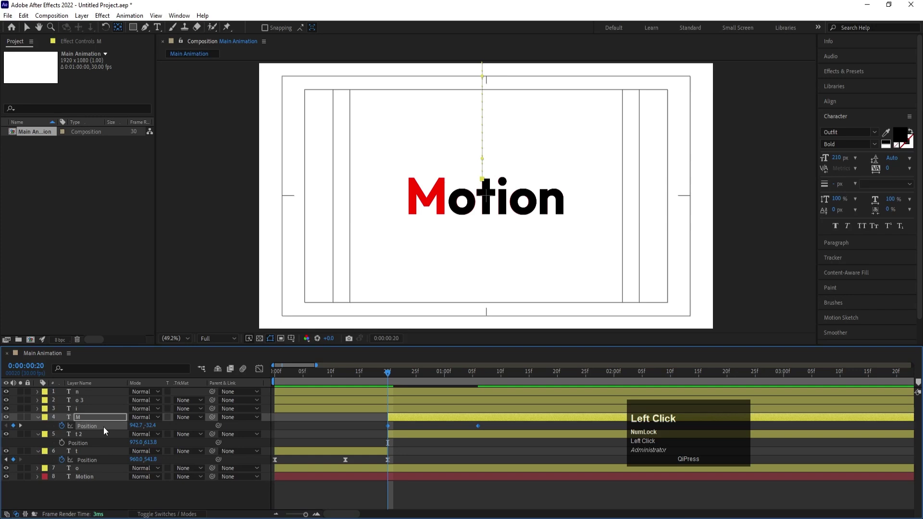
{"action": "key", "text": "F9"}
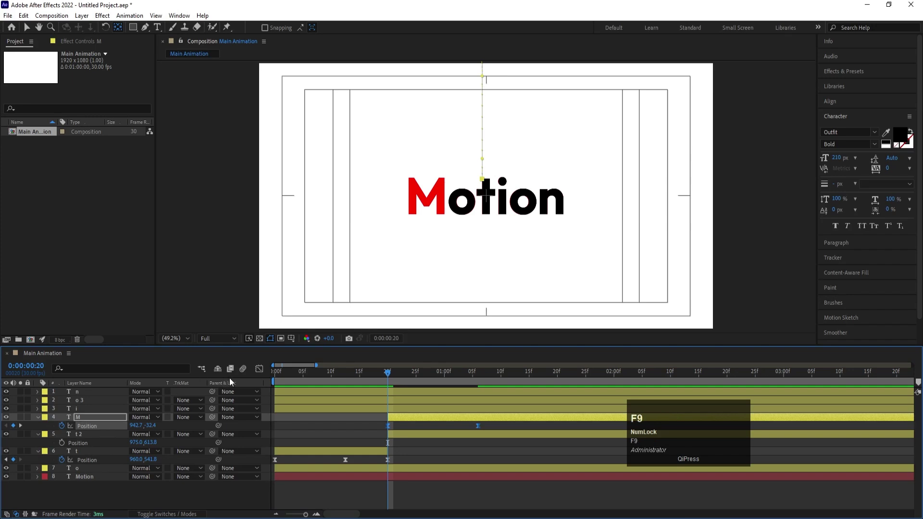
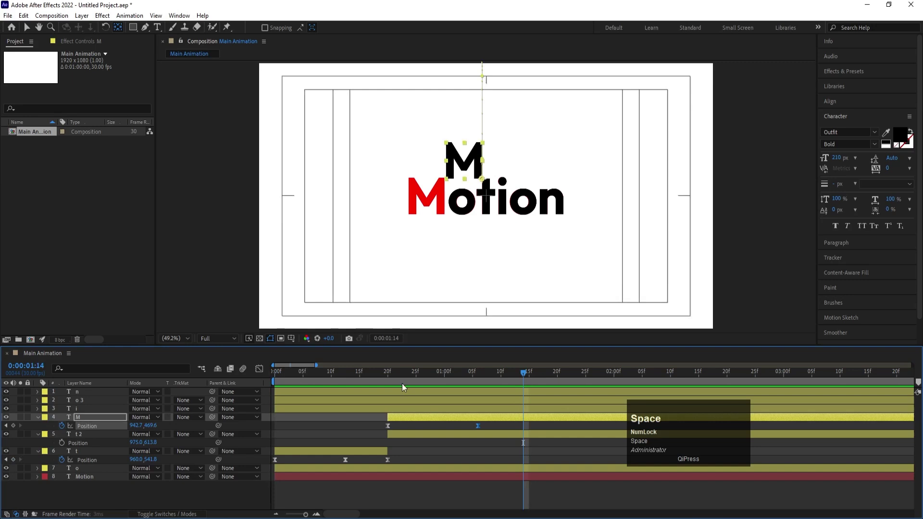
Step: Parent the M to layer t 2 and tilt t 2's Rotation to about -58° to start the swing
{"action": "left_click_drag", "start_coordinate": [488, 377], "coordinate": [93, 438]}
{"action": "key", "text": "r"}
{"action": "left_click_drag", "start_coordinate": [66, 444], "coordinate": [149, 438]}
{"action": "key", "text": "ctrl+z"}
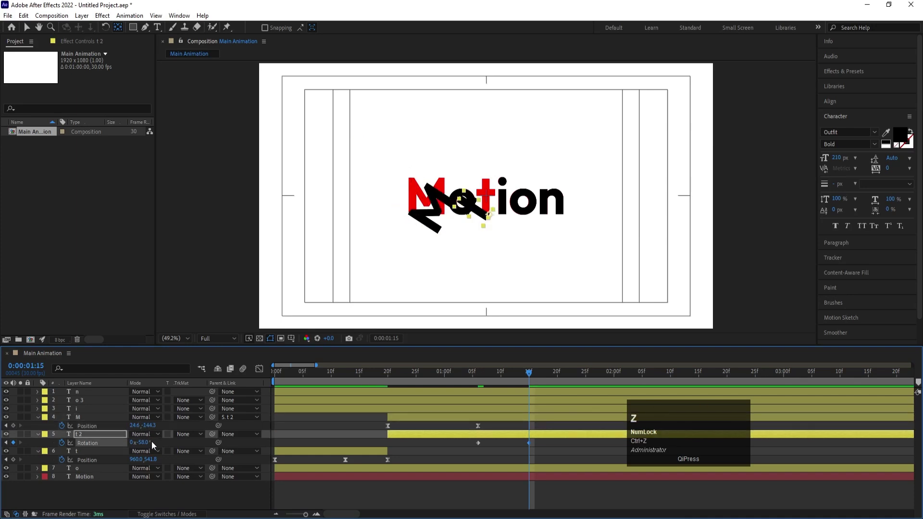
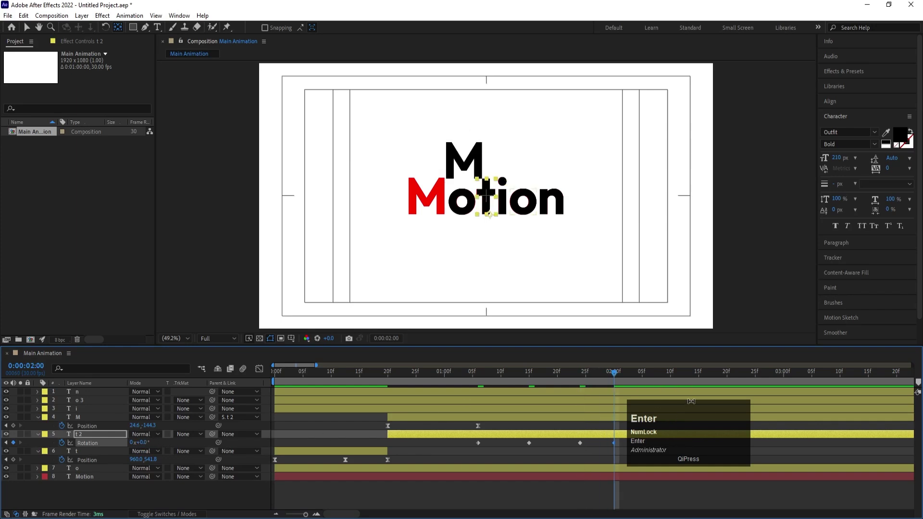
Step: Preview the swing, then Easy Ease the t 2 Rotation keyframes so it settles at 0°
{"action": "left_click", "coordinate": [484, 378]}
{"action": "key", "text": "space"}
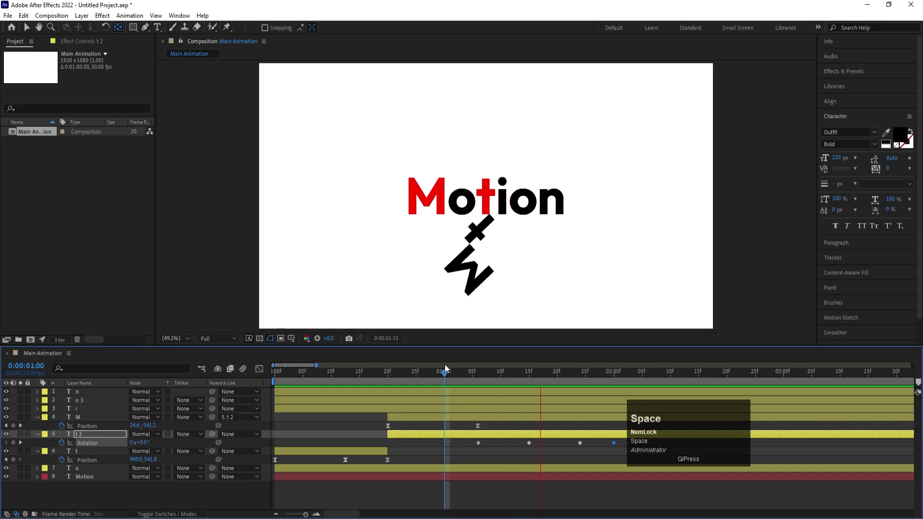
{"action": "left_click", "coordinate": [91, 447]}
{"action": "key", "text": "F9"}
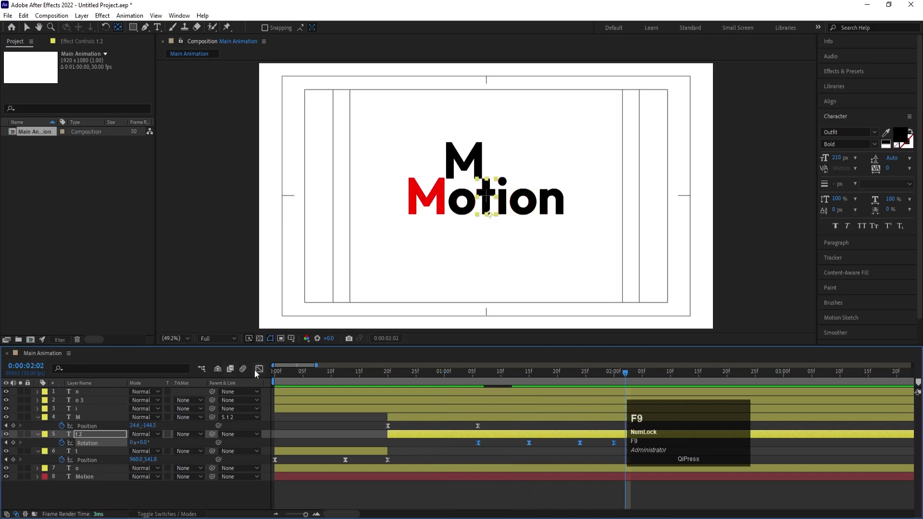
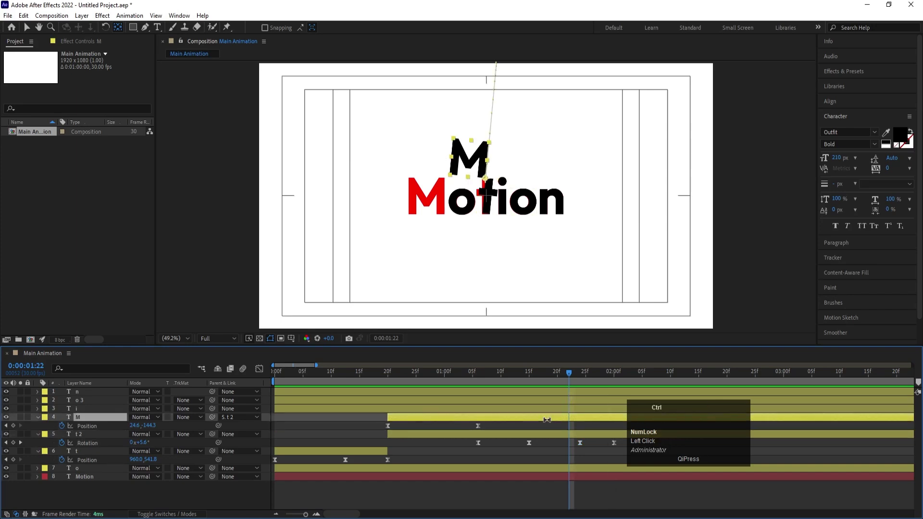
Step: Split the M into an M 2 layer and clear its copied Position animation
{"action": "key", "text": "ctrl+shift+d"}
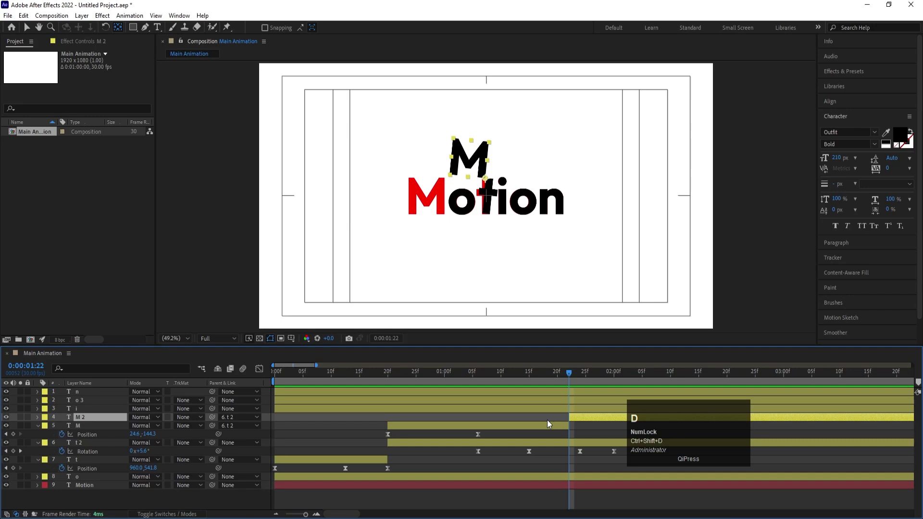
{"action": "key", "text": "u"}
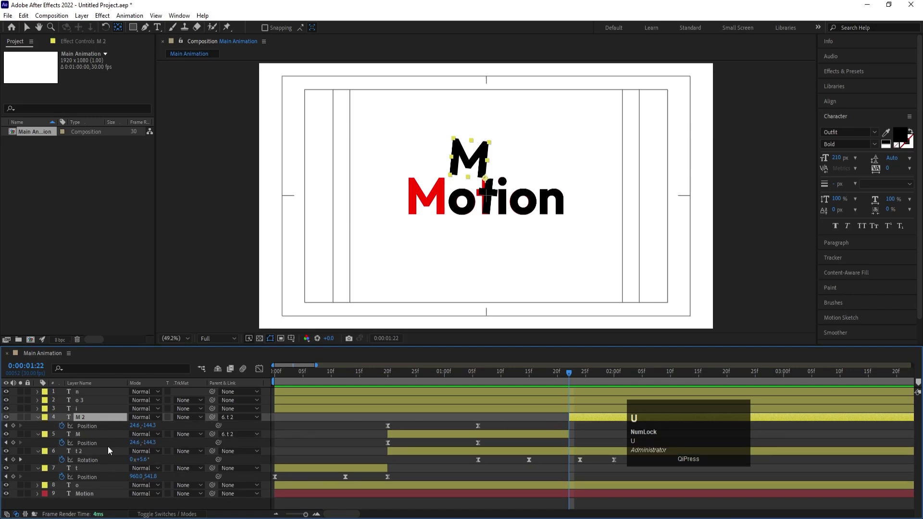
{"action": "left_click", "coordinate": [86, 429]}
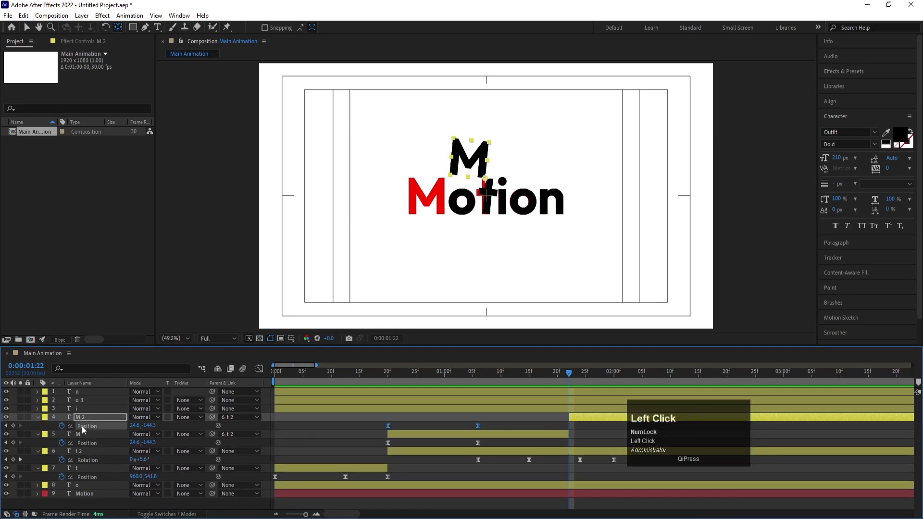
{"action": "left_click", "coordinate": [81, 422]}
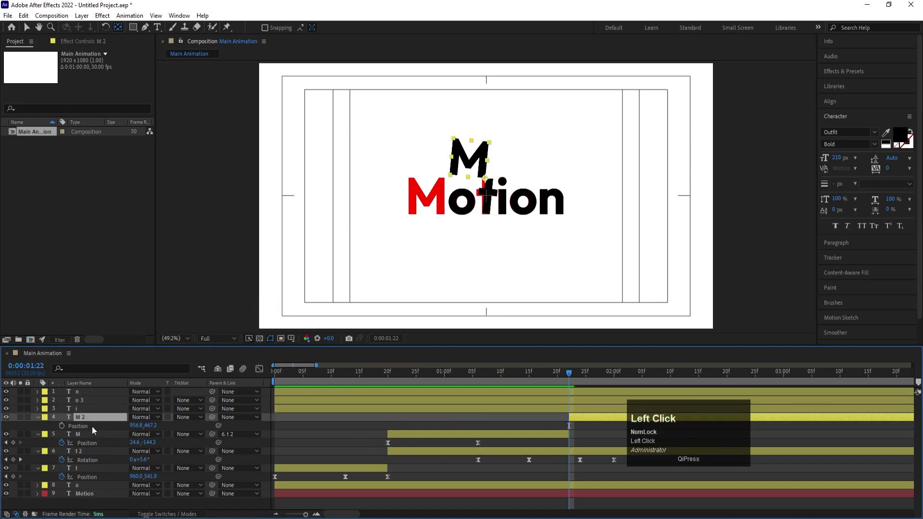
{"action": "left_click", "coordinate": [88, 422]}
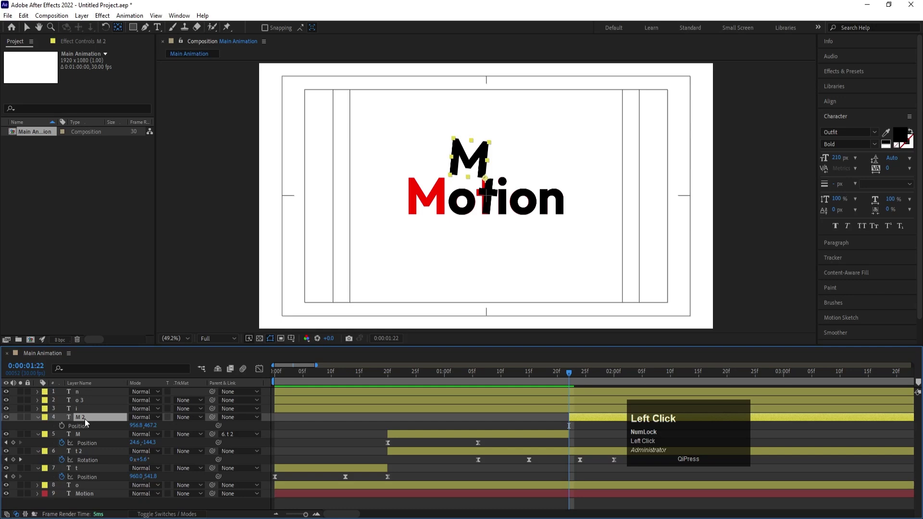
{"action": "key", "text": "ctrl+alt+Home"}
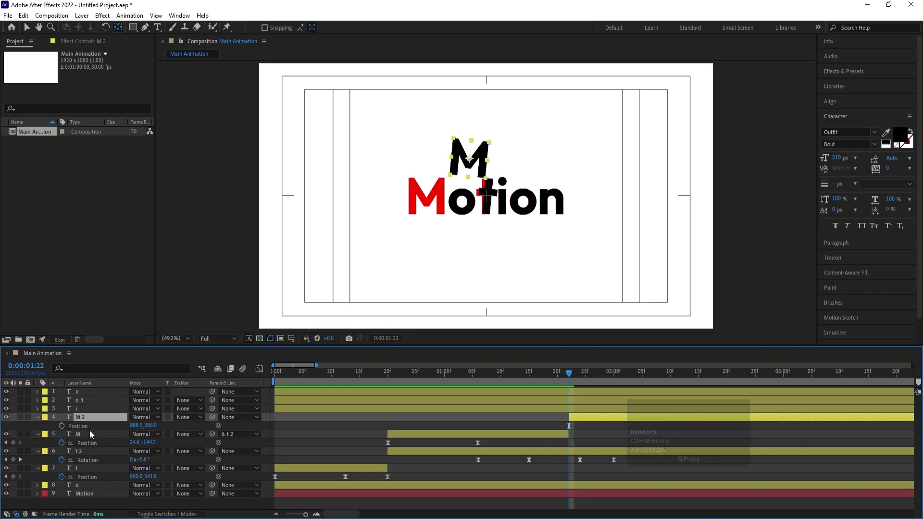
Step: Separate M 2's Position into X and Y and ease Y keyframes bouncing the M toward the top
{"action": "left_click", "coordinate": [93, 434]}
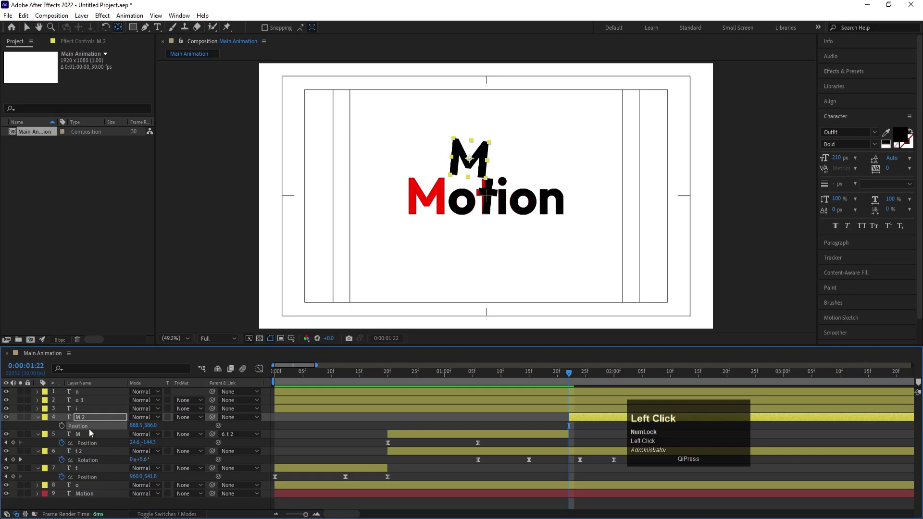
{"action": "right_click", "coordinate": [92, 429]}
{"action": "left_click", "coordinate": [123, 306]}
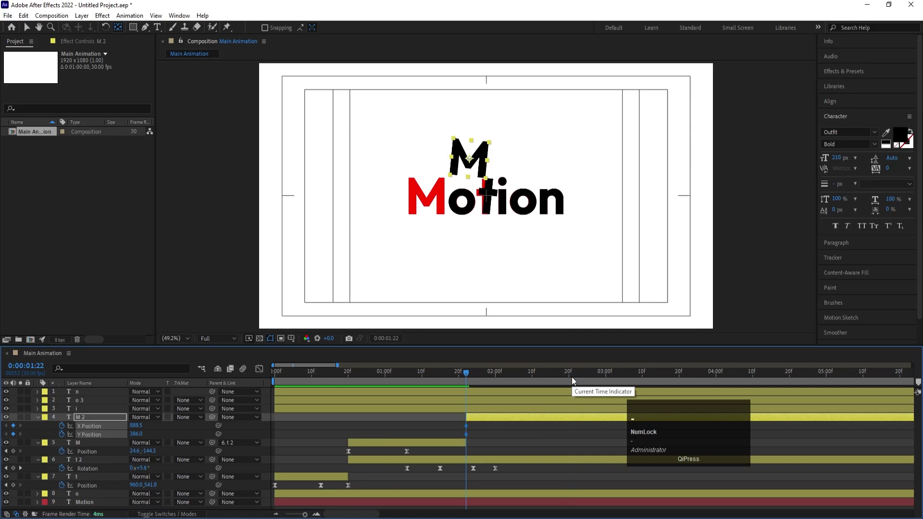
{"action": "left_click_drag", "start_coordinate": [474, 378], "coordinate": [528, 437]}
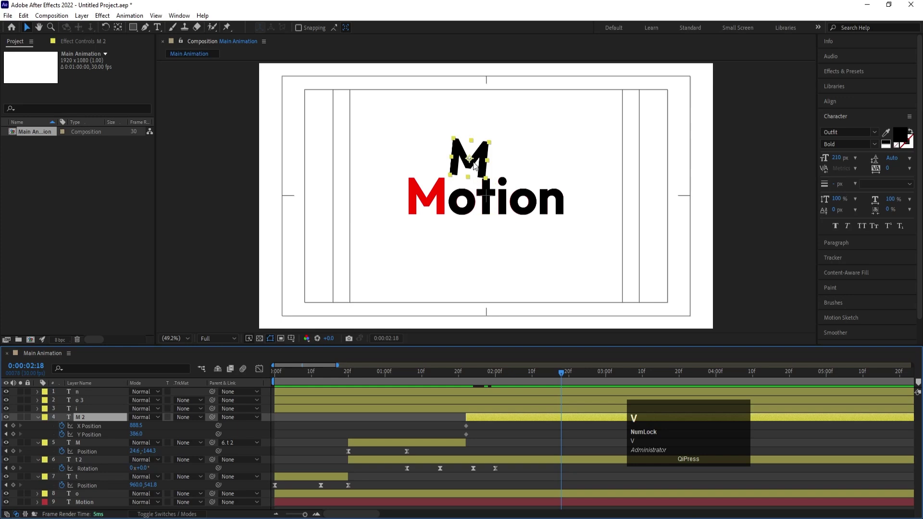
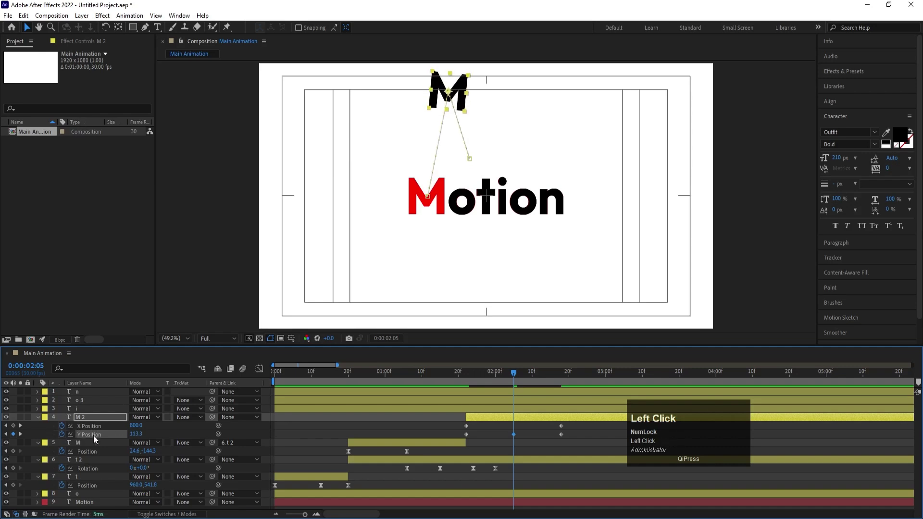
{"action": "key", "text": "F9"}
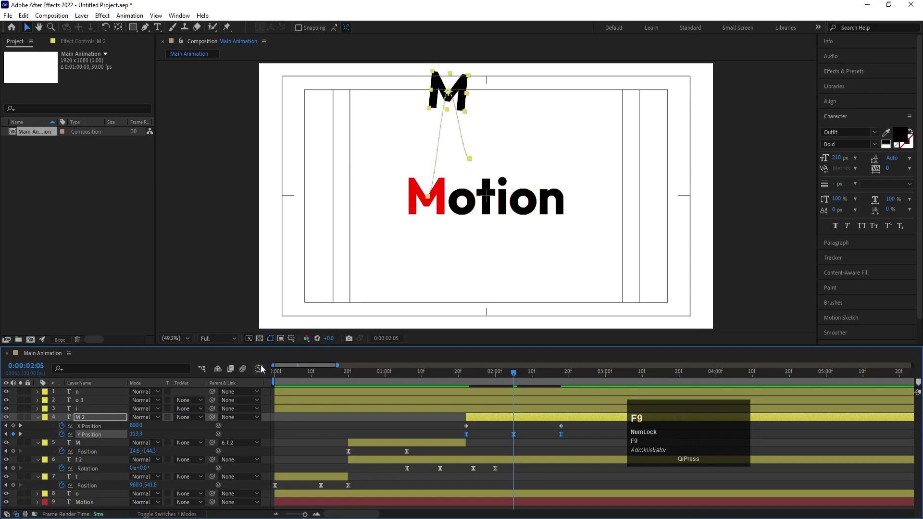
Step: Show the speed graph of M 2's Y Position bounce in the Graph Editor
{"action": "left_click", "coordinate": [264, 369]}
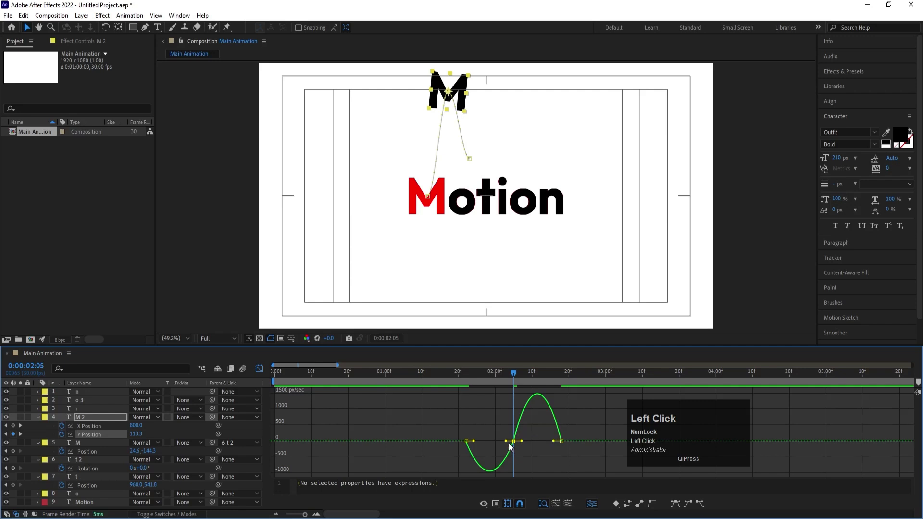
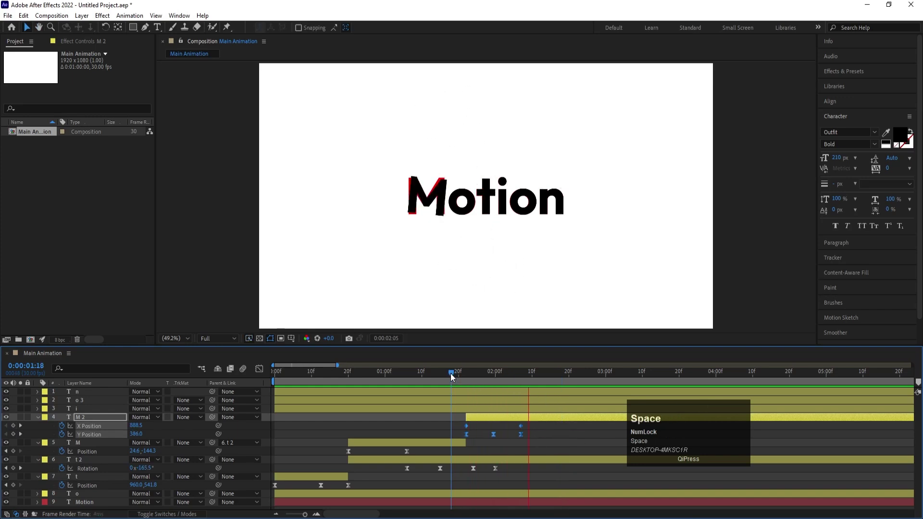
Step: Keyframe M 2's Rotation for a full turn starting where the swing ends
{"action": "left_click_drag", "start_coordinate": [478, 379], "coordinate": [177, 414]}
{"action": "key", "text": "r"}
{"action": "left_click", "coordinate": [69, 431]}
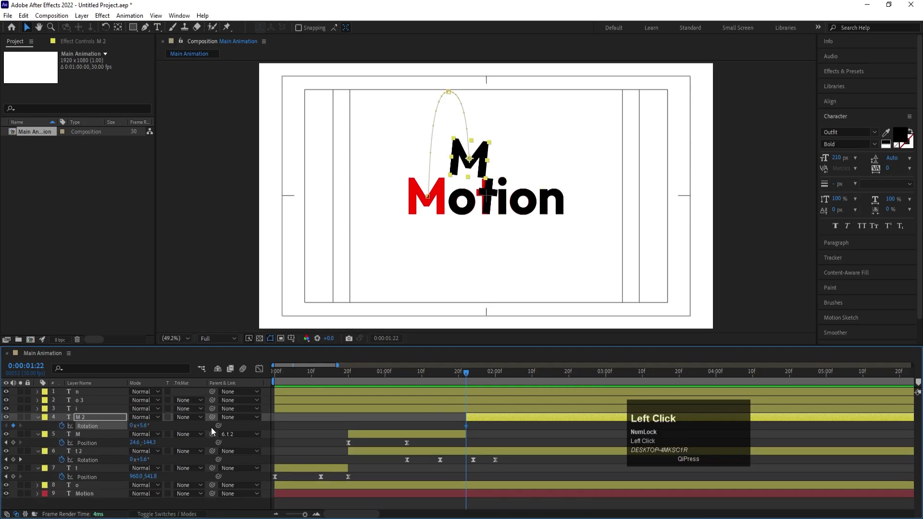
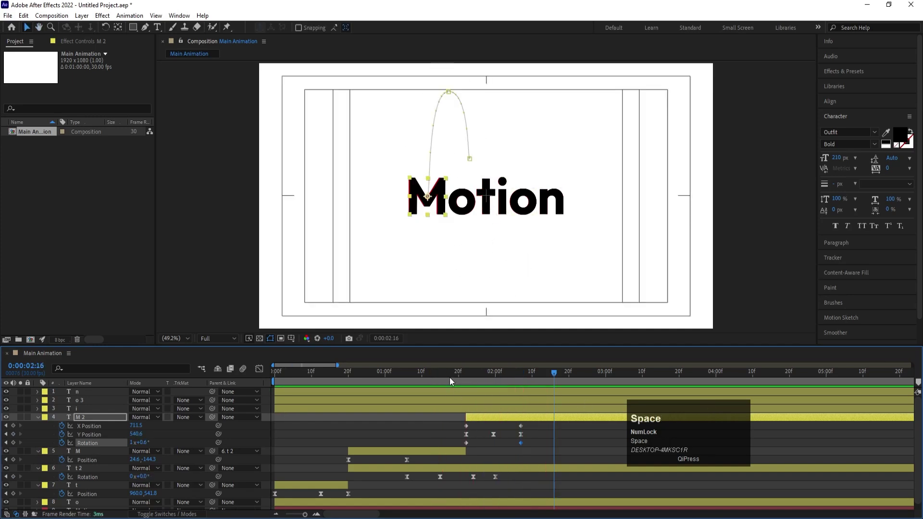
{"action": "left_click", "coordinate": [448, 376]}
Step: Preview and scrub the swinging M, then collapse all layer properties
{"action": "key", "text": "space"}
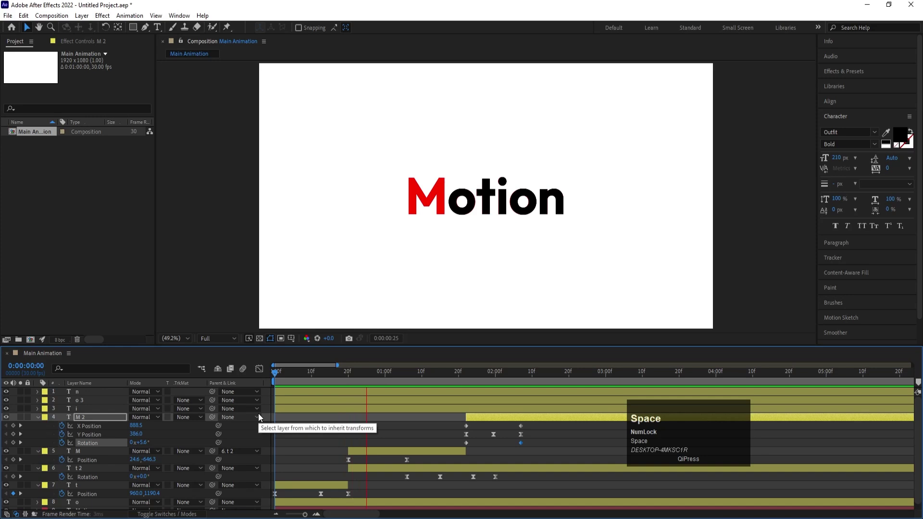
{"action": "key", "text": "space"}
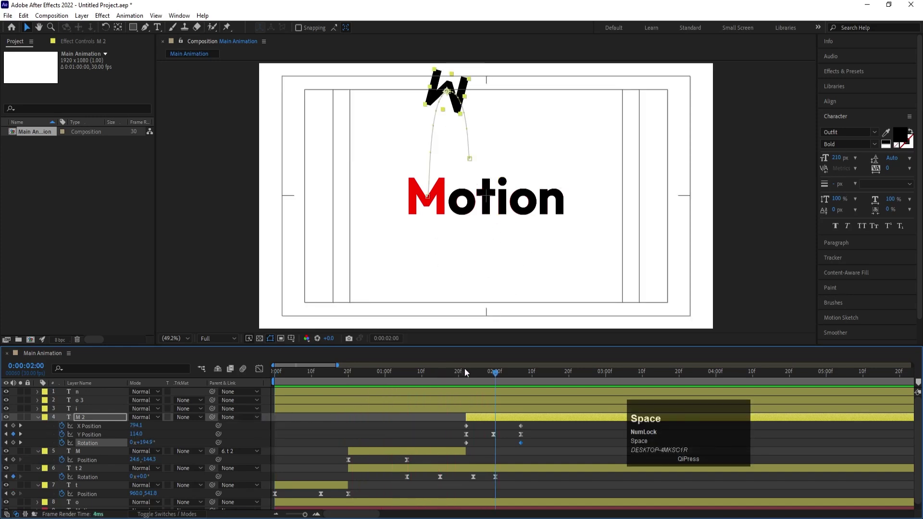
{"action": "left_click_drag", "start_coordinate": [472, 374], "coordinate": [299, 434]}
{"action": "key", "text": "u"}
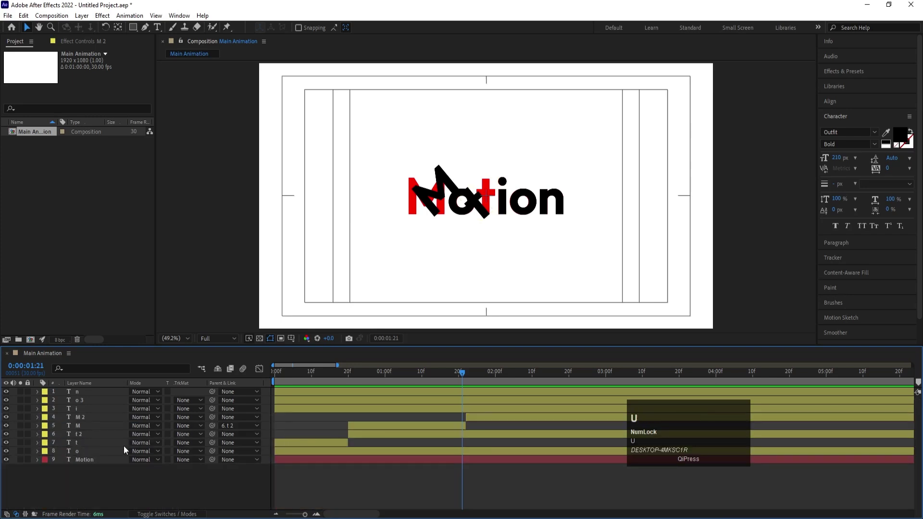
Step: Start o, i, o 3 and n at 01:21 and keyframe their Position dropping in from above the frame
{"action": "left_click", "coordinate": [98, 456]}
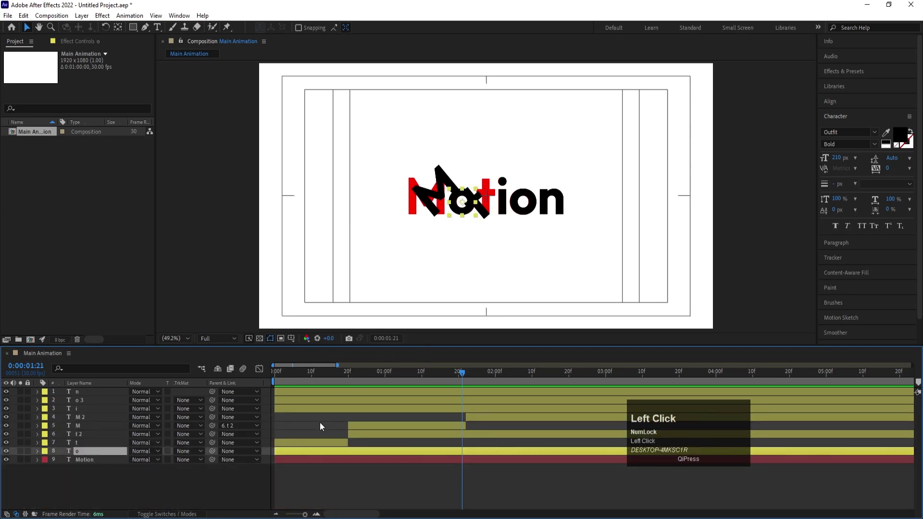
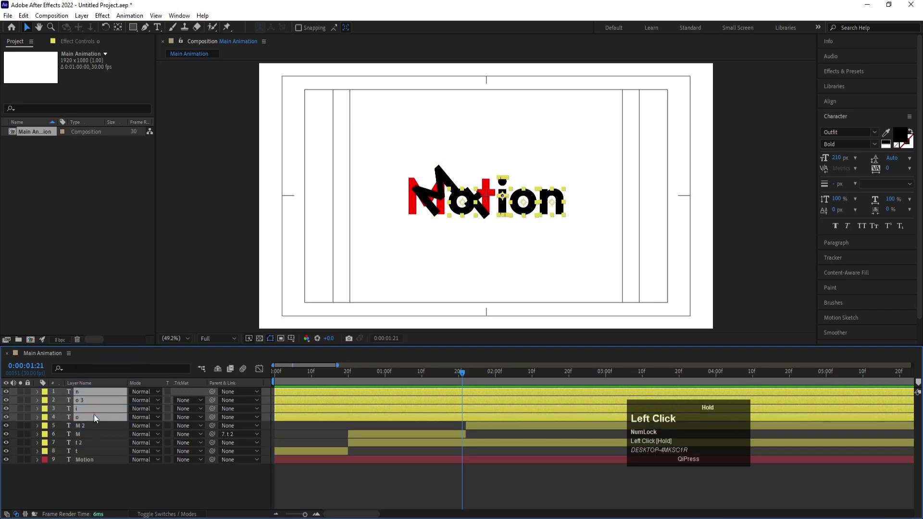
{"action": "key", "text": "["}
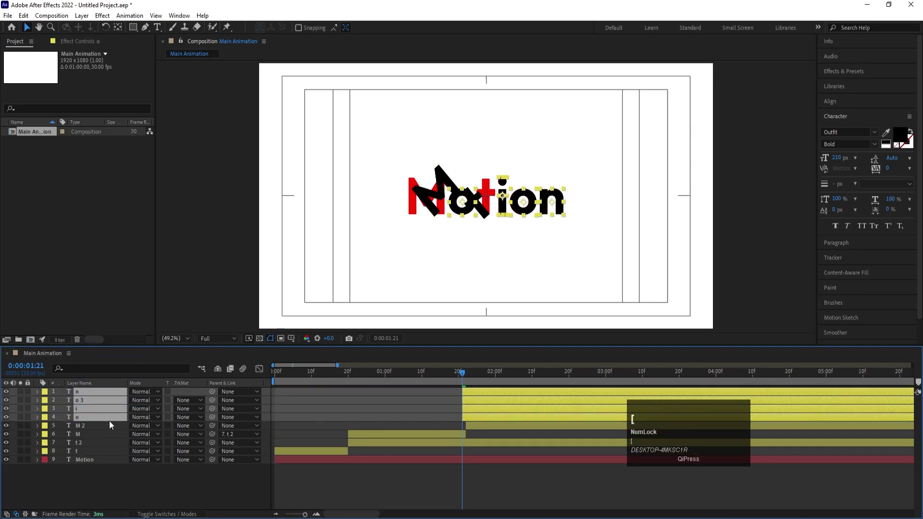
{"action": "key", "text": "p"}
{"action": "left_click_drag", "start_coordinate": [64, 406], "coordinate": [93, 499]}
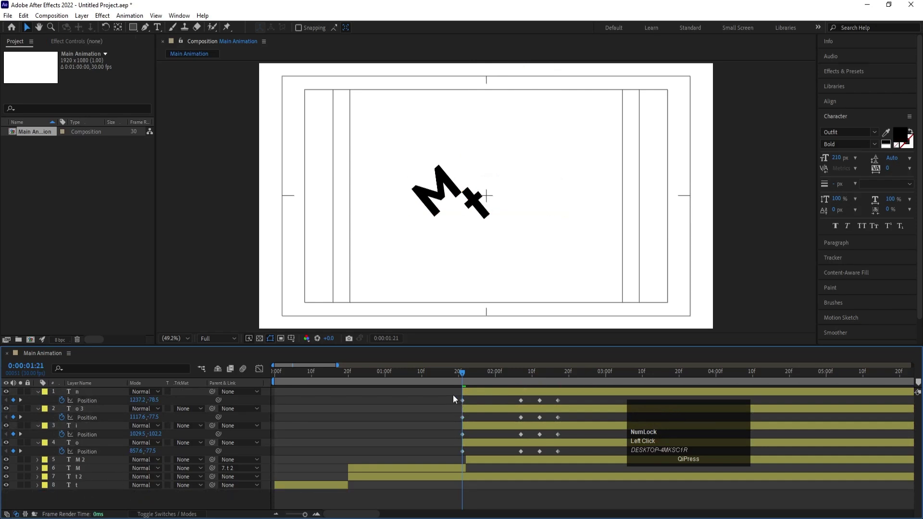
Step: Sharpen the four letters' Position speed curves so they accelerate into each bounce
{"action": "left_click_drag", "start_coordinate": [450, 402], "coordinate": [596, 455]}
{"action": "key", "text": "F9"}
{"action": "left_click_drag", "start_coordinate": [265, 370], "coordinate": [523, 375]}
{"action": "left_click_drag", "start_coordinate": [529, 476], "coordinate": [523, 375]}
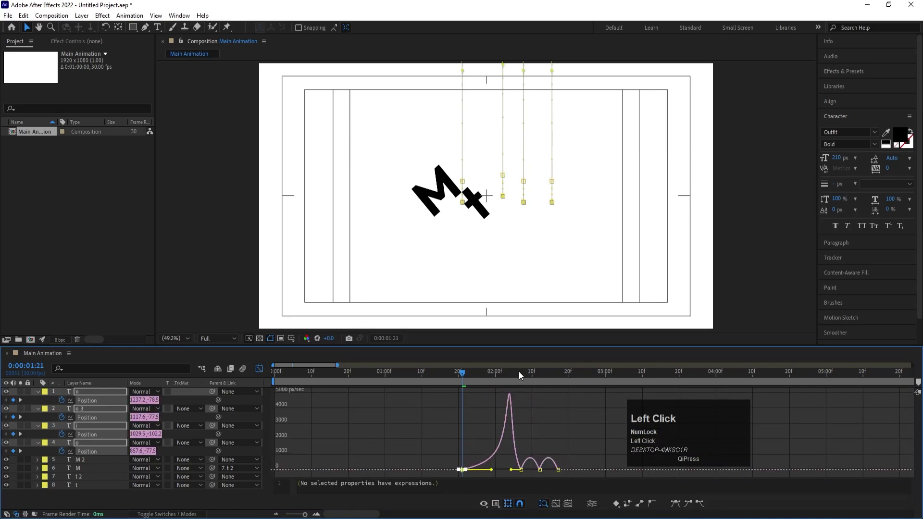
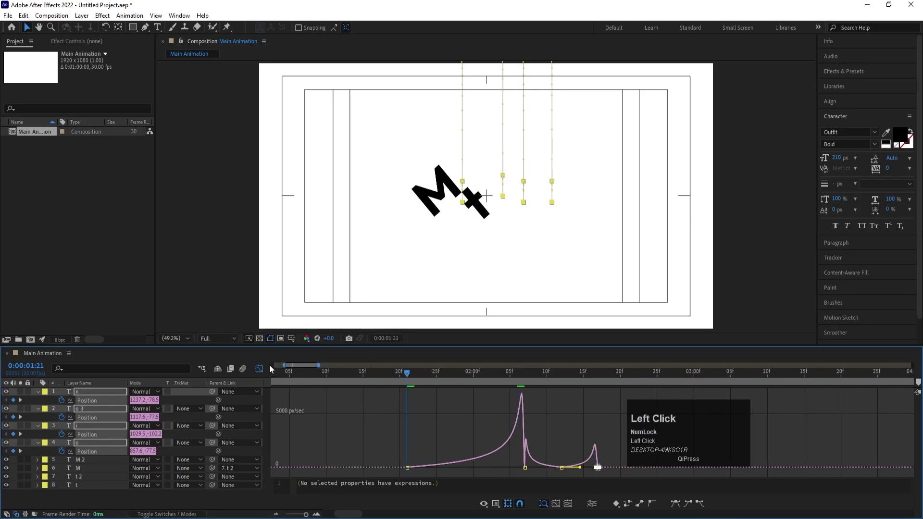
{"action": "key", "text": "space"}
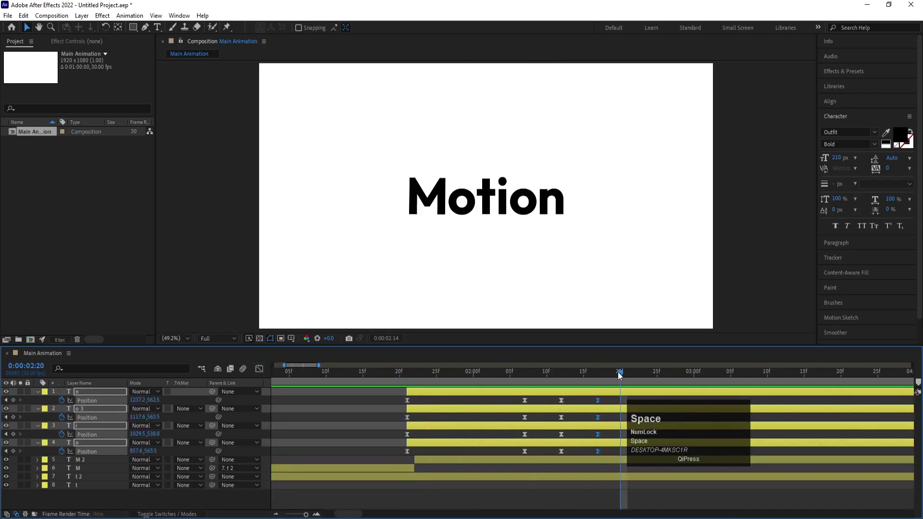
Step: Zoom the timeline out and shift the first letters' drop keyframes later to stagger them
{"action": "left_click_drag", "start_coordinate": [408, 378], "coordinate": [183, 385]}
{"action": "key", "text": "space"}
{"action": "key", "text": "-"}
{"action": "key", "text": "space"}
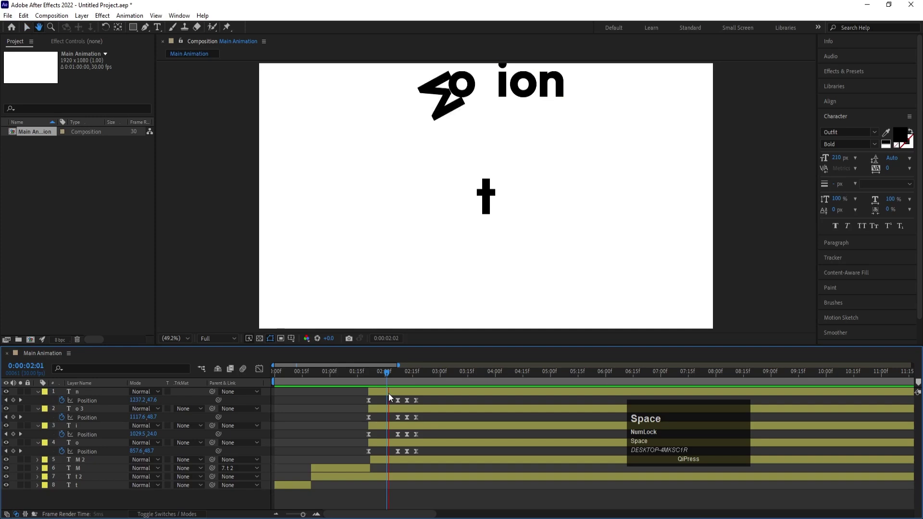
{"action": "left_click_drag", "start_coordinate": [403, 378], "coordinate": [380, 444]}
{"action": "key", "text": "["}
{"action": "left_click", "coordinate": [370, 416]}
{"action": "key", "text": "="}
{"action": "left_click_drag", "start_coordinate": [428, 412], "coordinate": [495, 439]}
Step: Offset the remaining letters' drops, preview the stagger and select layer t with Rotation shown
{"action": "key", "text": "space"}
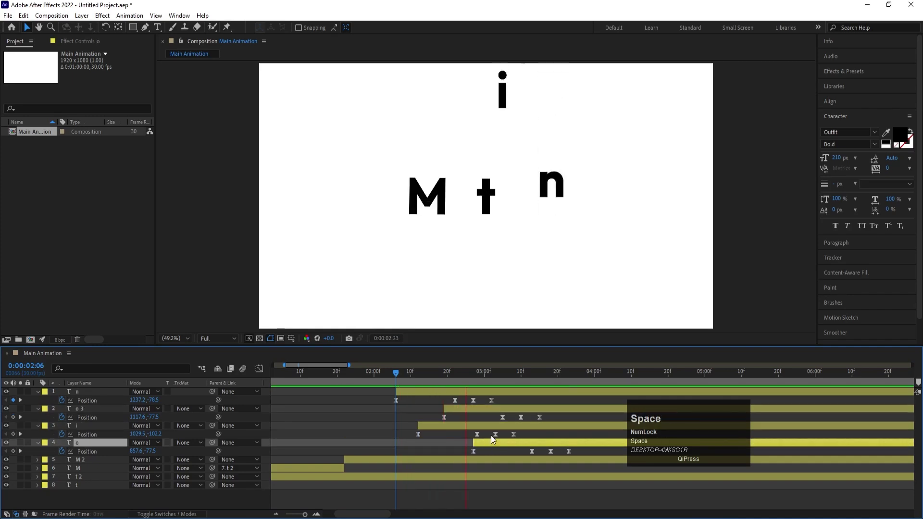
{"action": "left_click_drag", "start_coordinate": [372, 374], "coordinate": [342, 397]}
{"action": "key", "text": "space"}
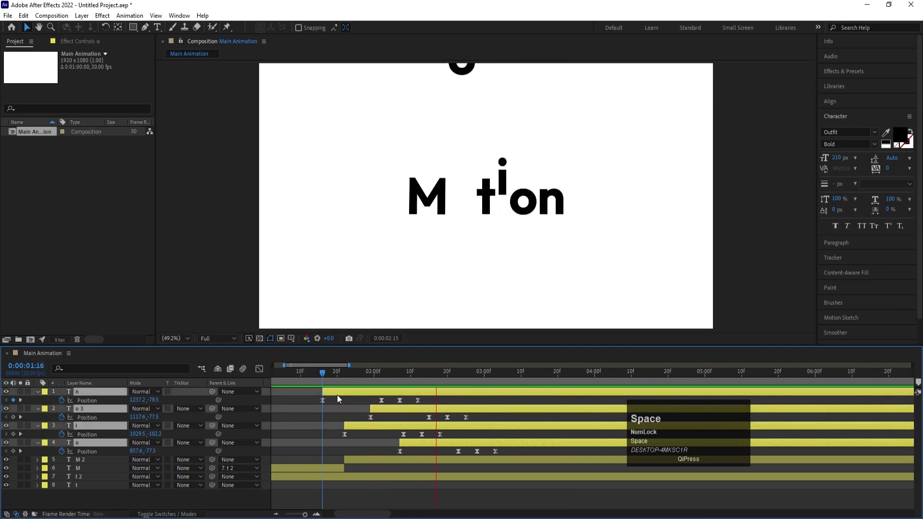
{"action": "key", "text": "space"}
{"action": "key", "text": "-"}
{"action": "type", "text": "--"}
{"action": "left_click", "coordinate": [317, 414]}
{"action": "key", "text": "space"}
{"action": "left_click_drag", "start_coordinate": [287, 491], "coordinate": [90, 502]}
{"action": "key", "text": "r"}
{"action": "left_click", "coordinate": [66, 498]}
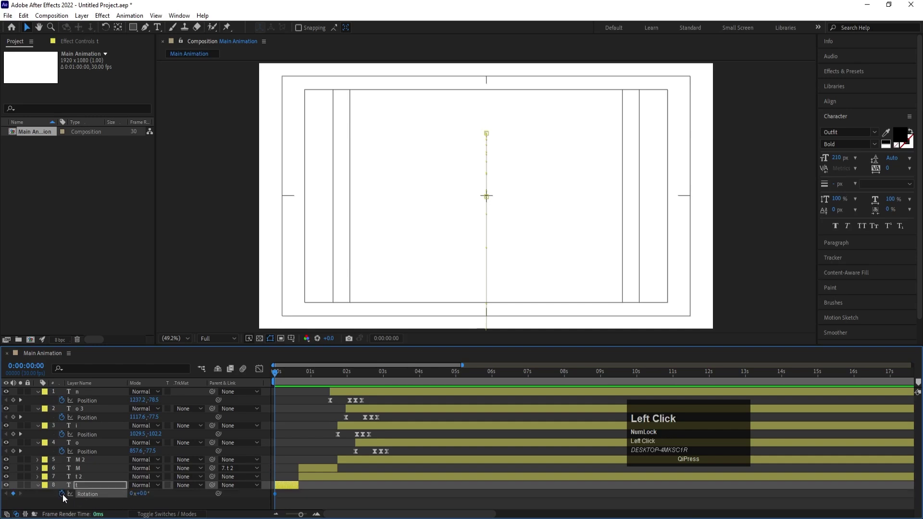
Step: Keyframe the t's Rotation from 0x to 1x over its 19-frame drop and preview it
{"action": "key", "text": "o"}
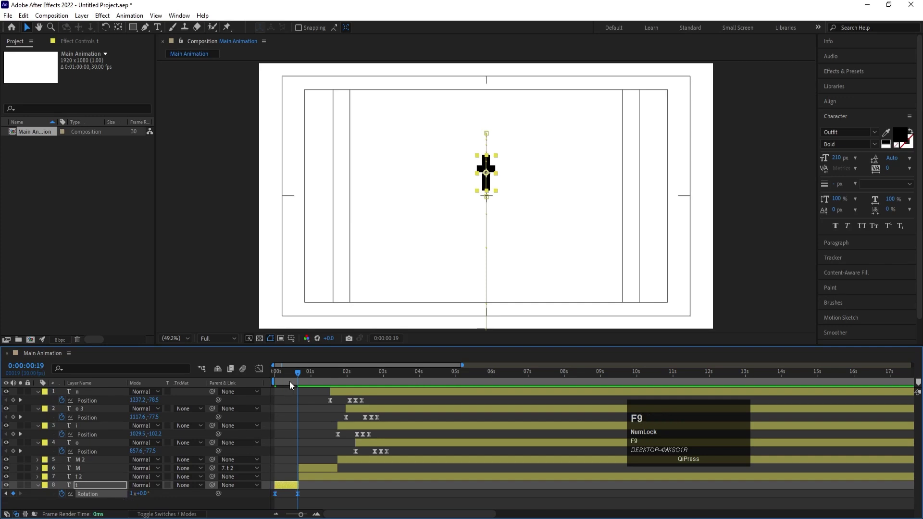
{"action": "left_click", "coordinate": [288, 380]}
{"action": "key", "text": "space"}
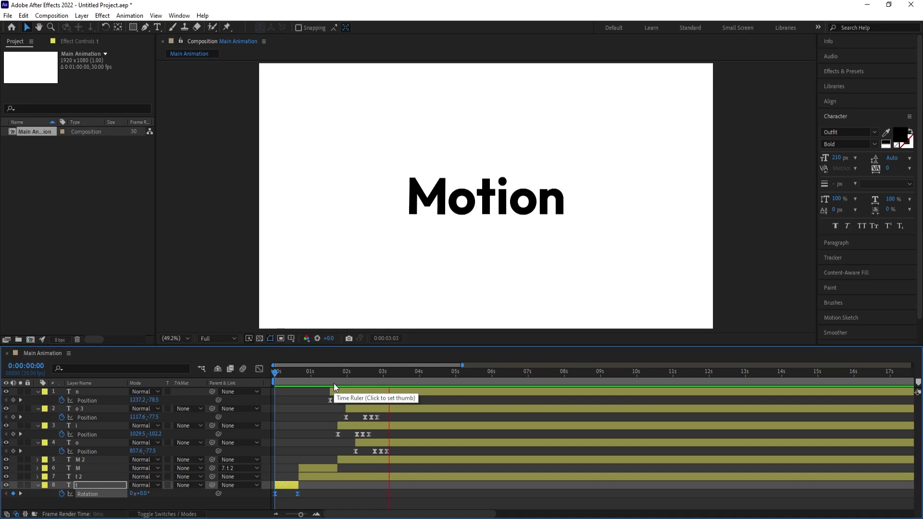
{"action": "key", "text": "space"}
Step: Enable the motion blur switch on all letter layers and preview the finished animation
{"action": "key", "text": "F4"}
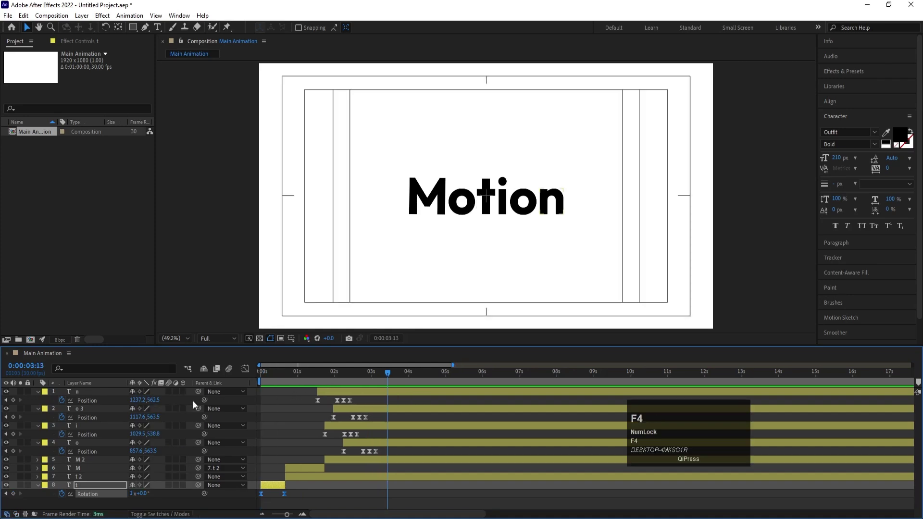
{"action": "key", "text": "ctrl+a"}
{"action": "left_click", "coordinate": [173, 396]}
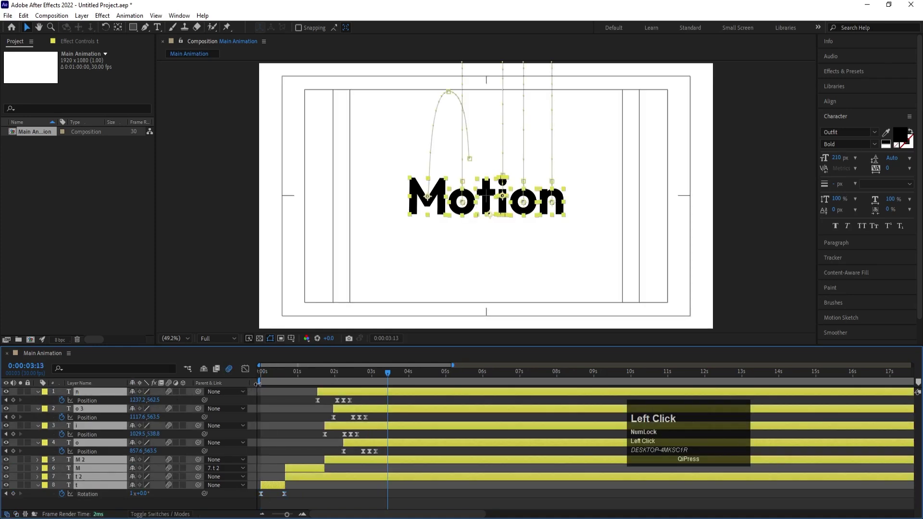
{"action": "key", "text": "space"}
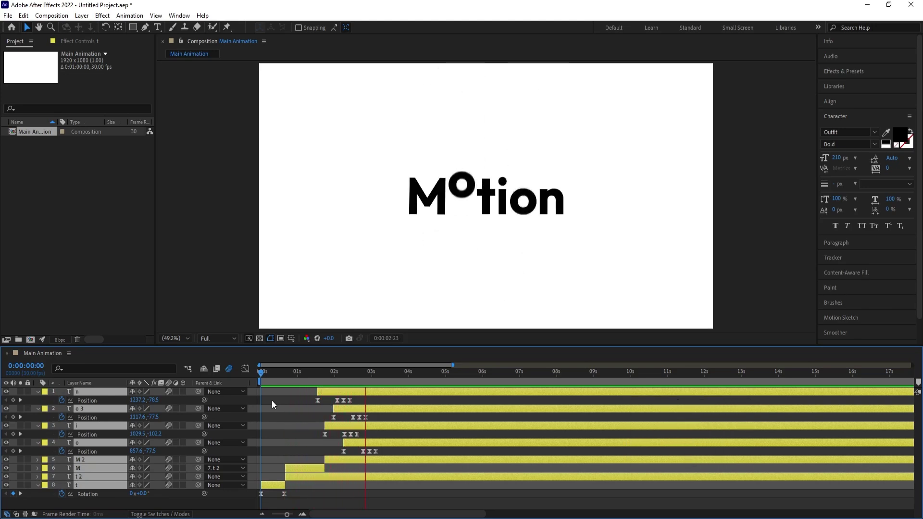
{"action": "key", "text": "space"}
Step: Create a comp-sized white solid and keep it at the bottom as the background
{"action": "left_click", "coordinate": [306, 414]}
{"action": "key", "text": "u"}
{"action": "key", "text": "ctrl+y"}
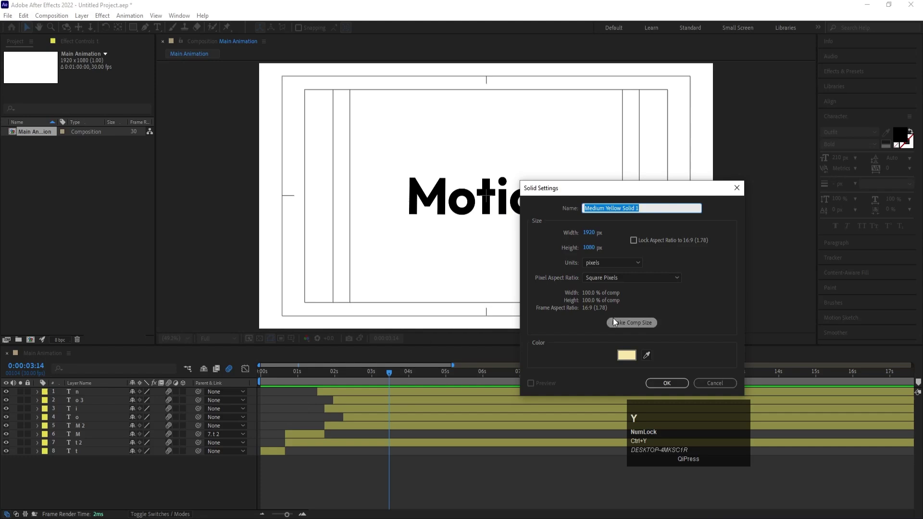
{"action": "left_click", "coordinate": [633, 361]}
{"action": "key", "text": "Return"}
{"action": "left_click_drag", "start_coordinate": [83, 393], "coordinate": [315, 493]}
{"action": "key", "text": "space"}
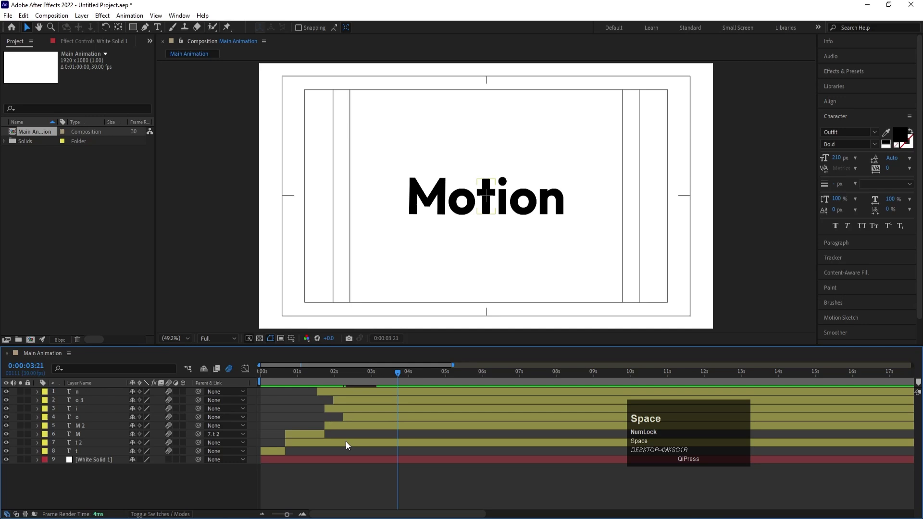
Step: Preview the final Motion animation over the white background
{"action": "key", "text": "n"}
{"action": "key", "text": "space"}
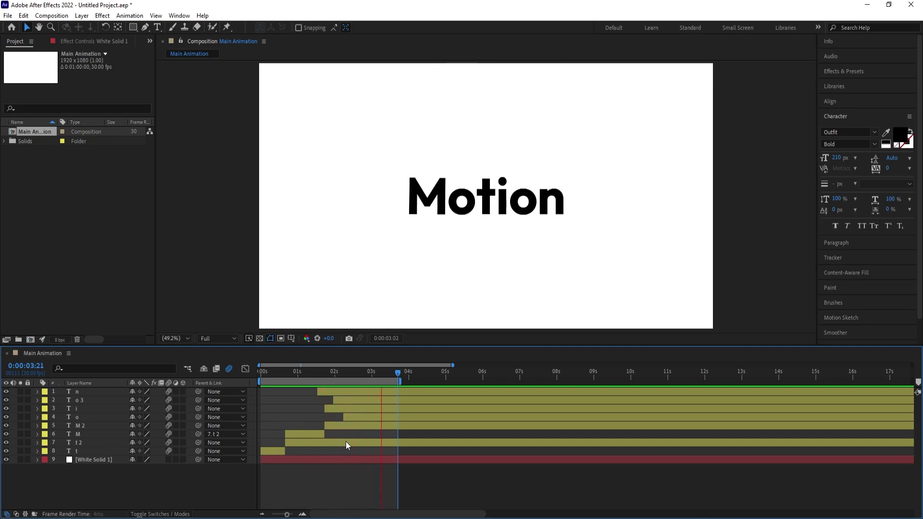
{"action": "key", "text": "space"}
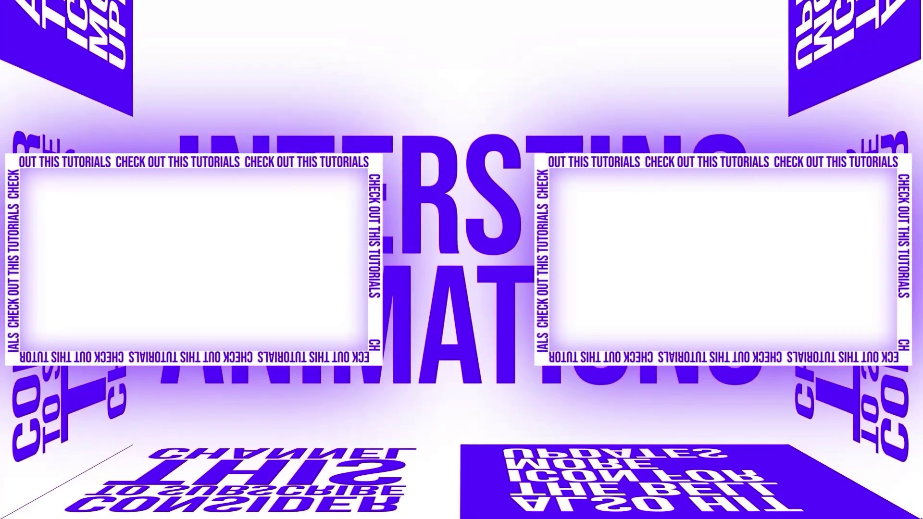